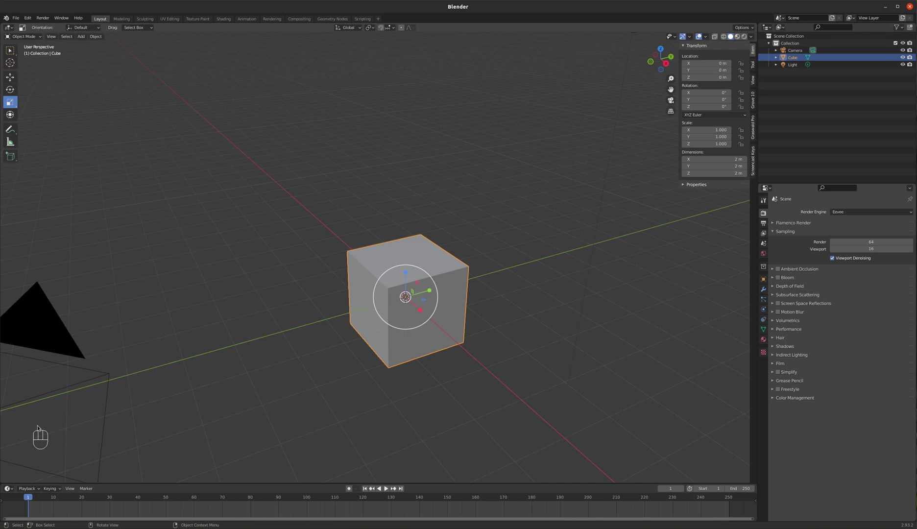
Step: Select the scene objects in the viewport and then deselect them all
click(313, 321)
click(400, 338)
click(292, 276)
click(382, 332)
key(a)
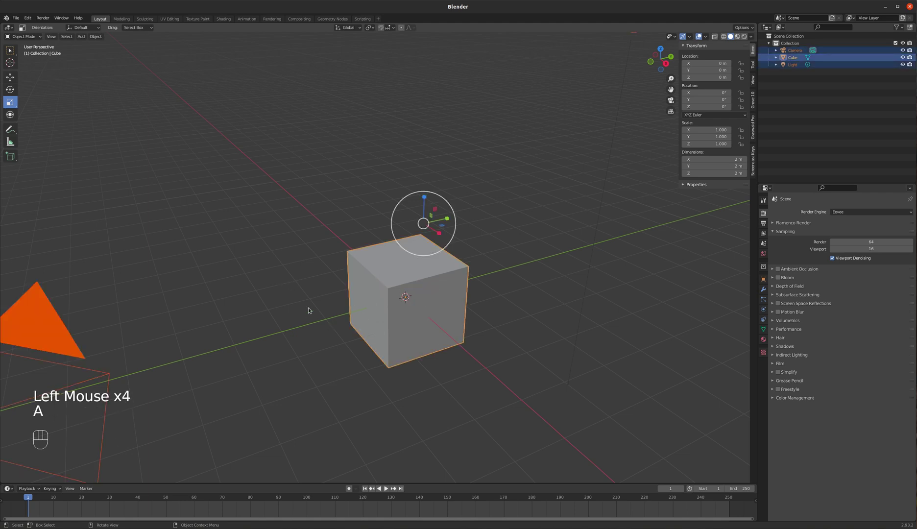
key(a)
key(a)
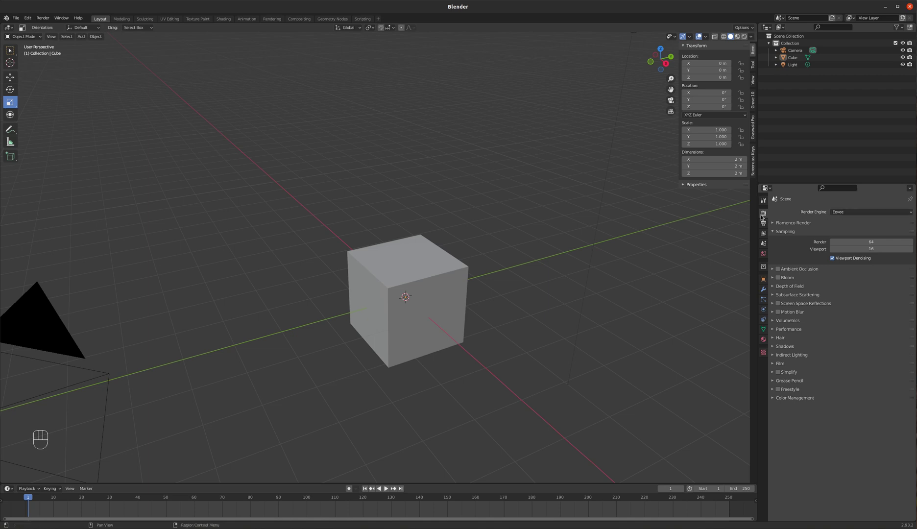
Step: Set the render engine to Cycles with GPU Compute, then select the default cube
click(766, 214)
drag(900, 215, 854, 236)
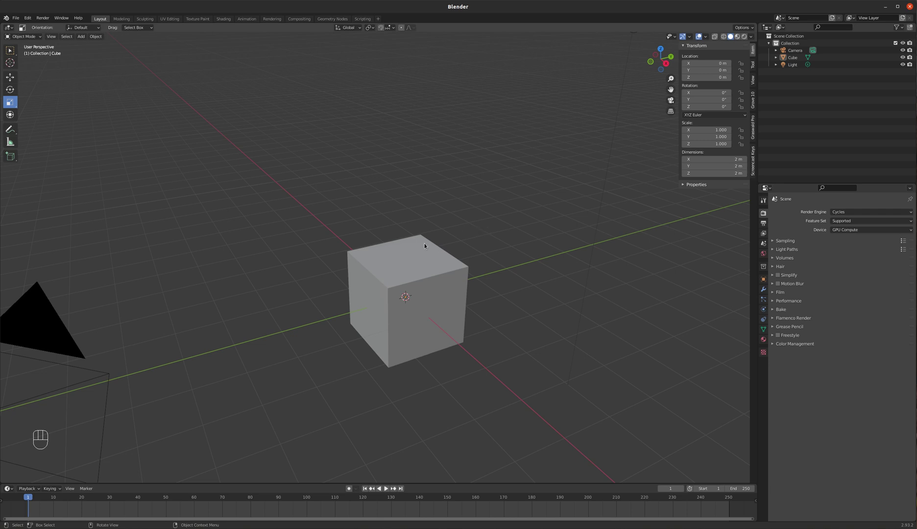
click(430, 254)
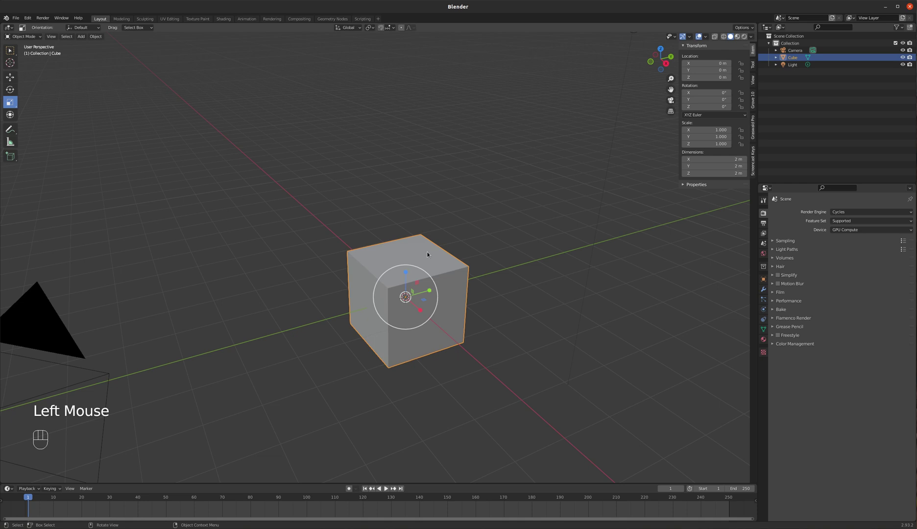
Step: Delete the default cube and add a metaball Ball at the scene origin
key(Delete)
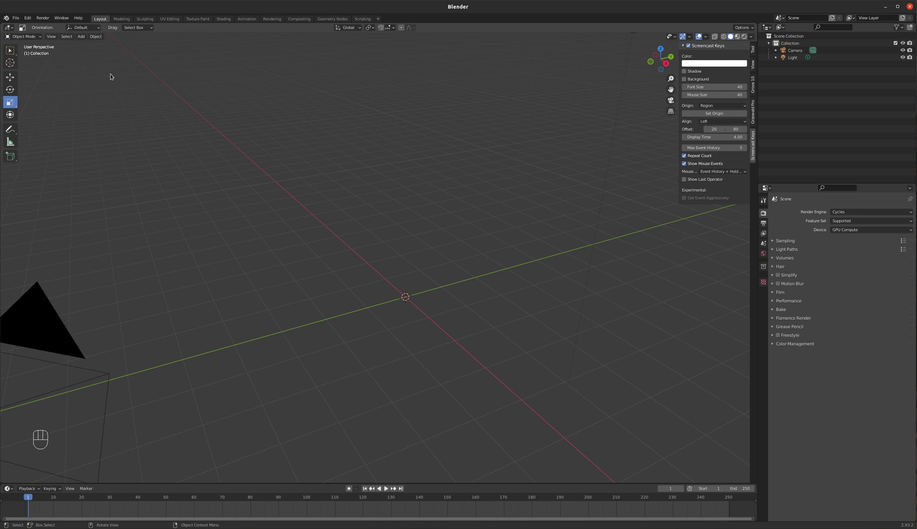
drag(85, 38, 160, 68)
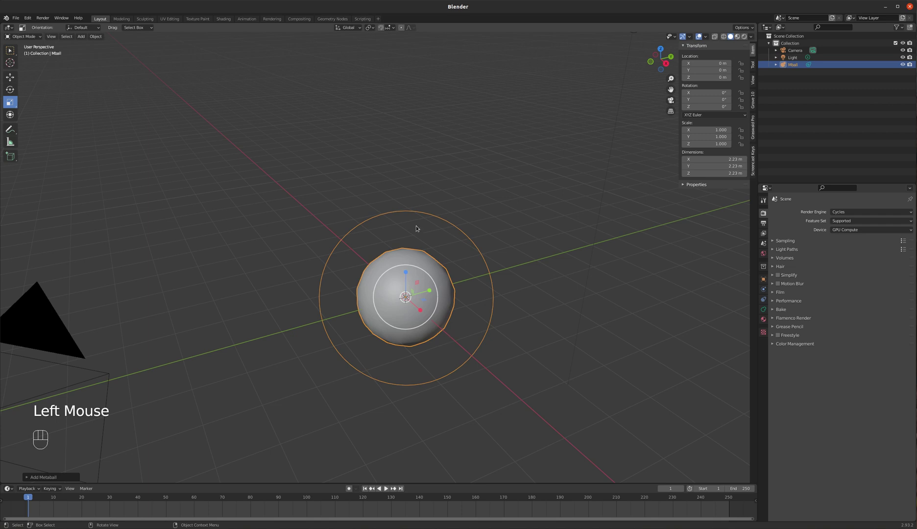
key(Delete)
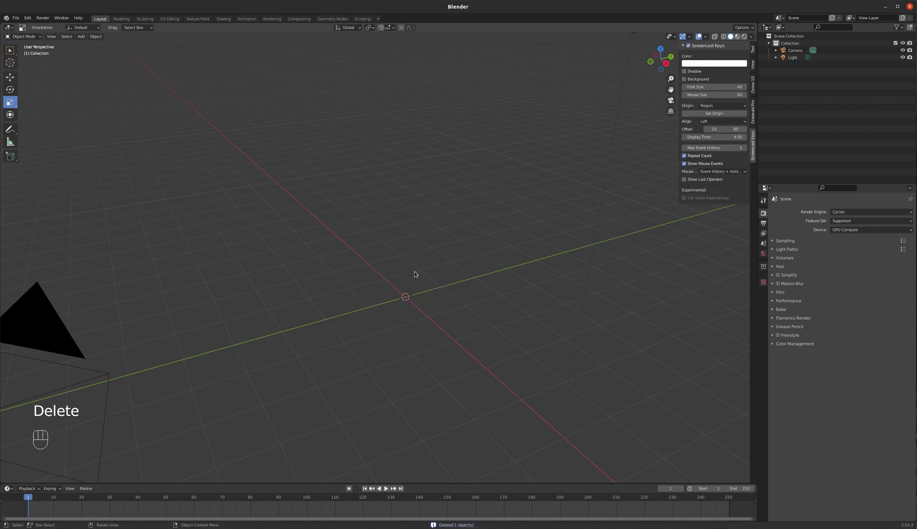
key(shift+a)
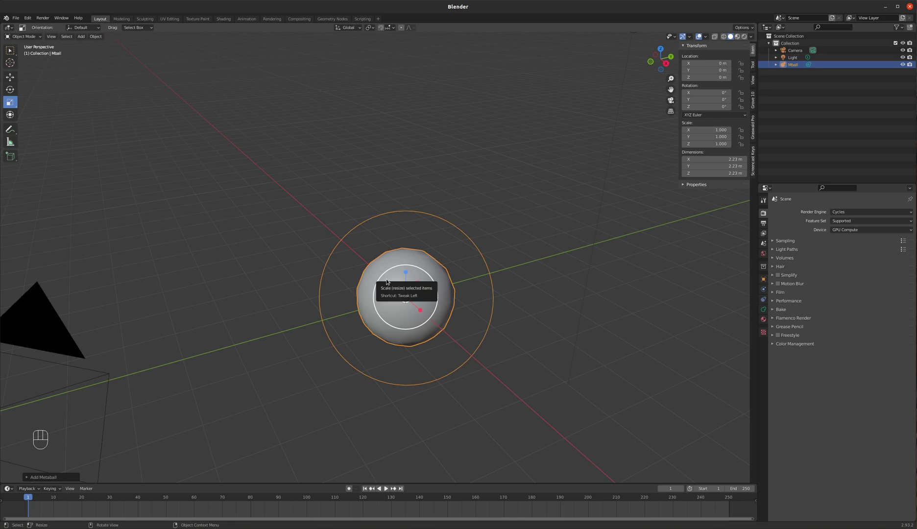
Step: Duplicate the metaball and raise the copy about 2.2 m so the two balls fuse
key(shift+a)
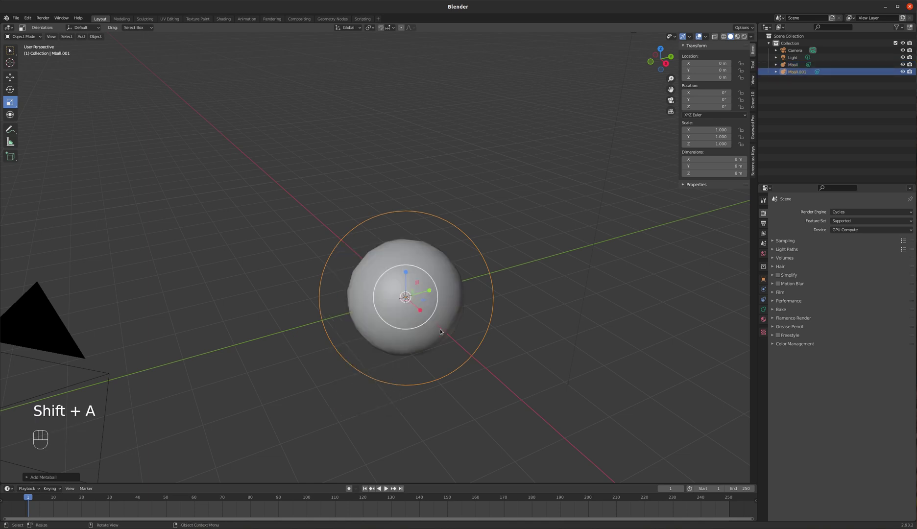
key(g)
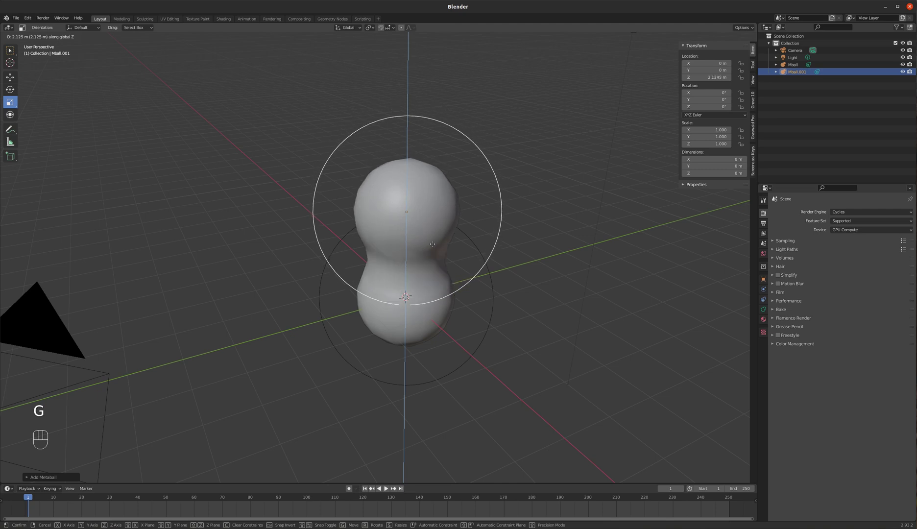
drag(369, 258, 421, 253)
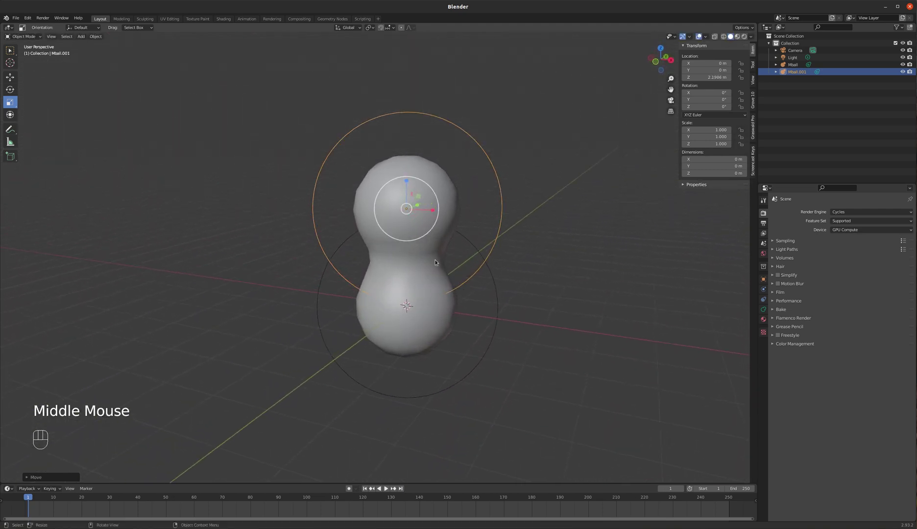
Step: Orbit the view around the merged snowman body and back to the front
drag(448, 260, 416, 271)
drag(422, 283, 428, 277)
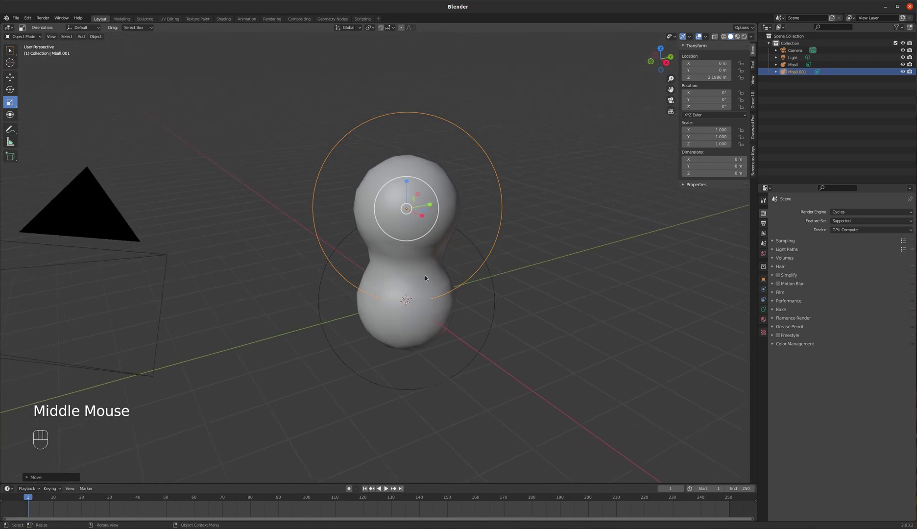
drag(499, 297, 455, 281)
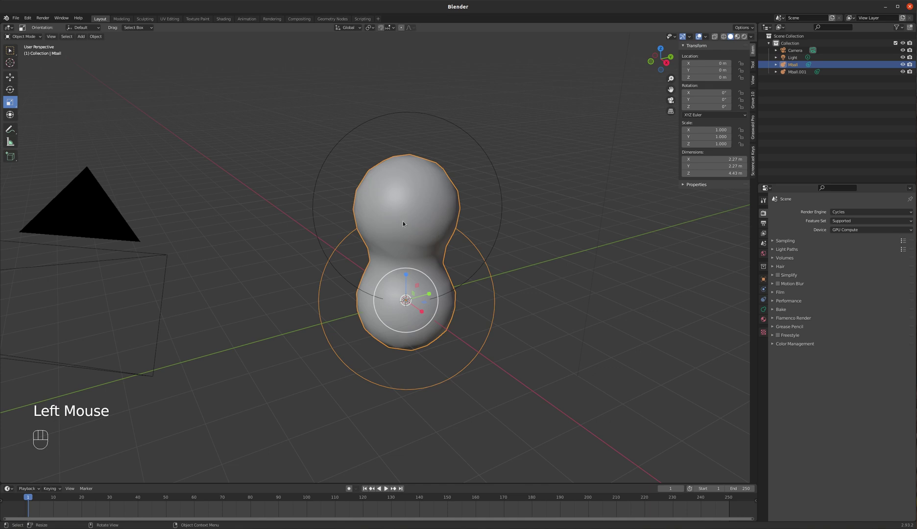
drag(410, 237, 406, 243)
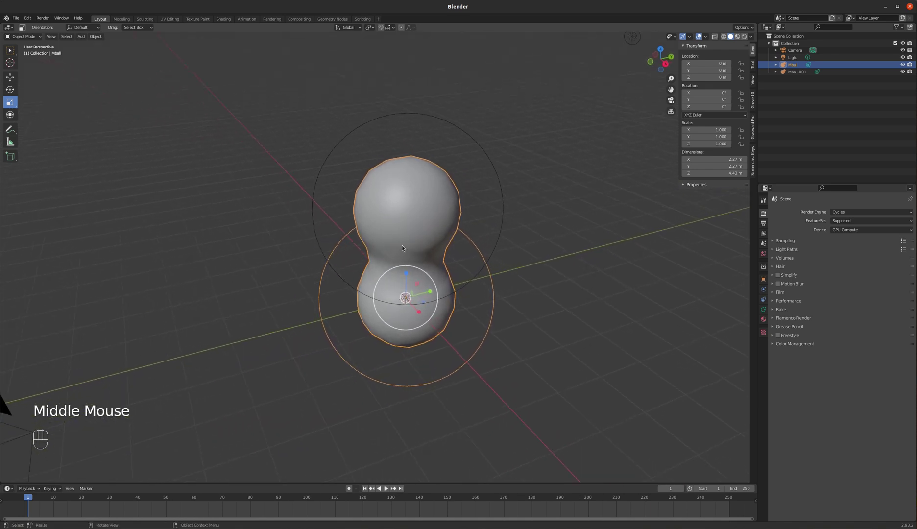
drag(406, 247, 428, 247)
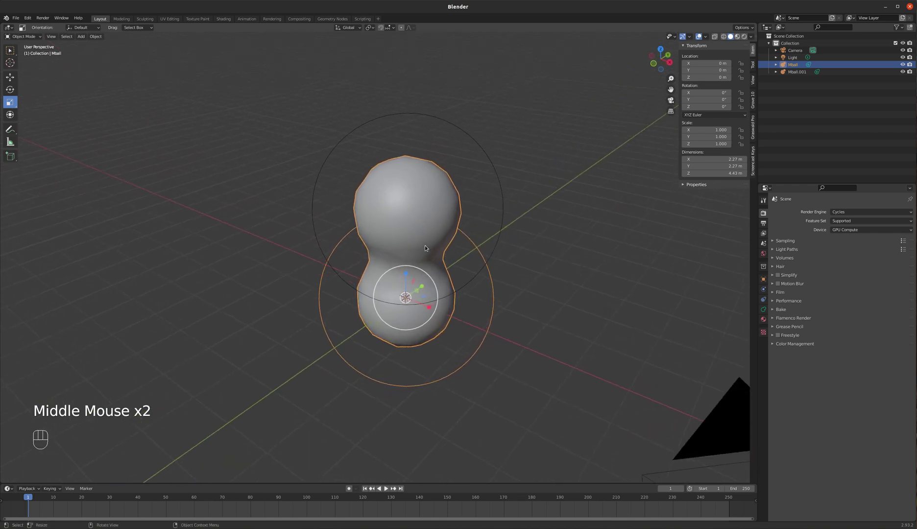
drag(450, 249, 417, 250)
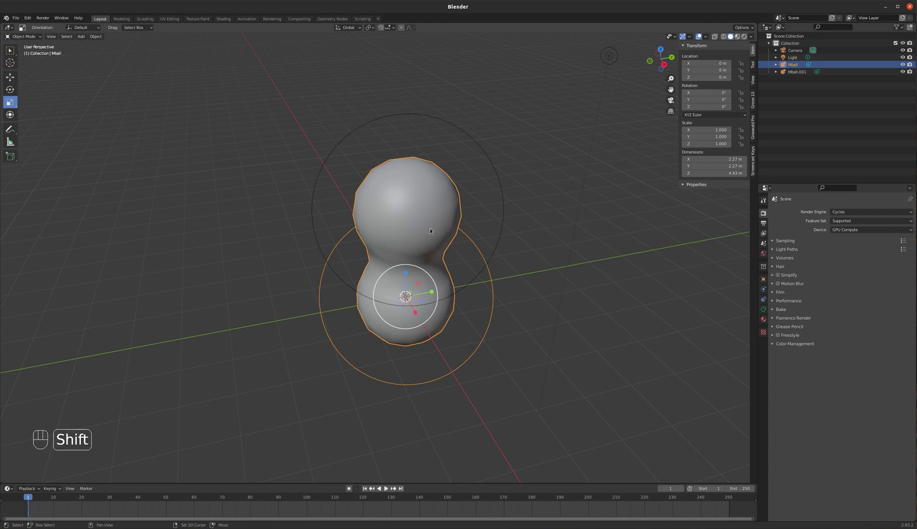
Step: Rename the top metaball to 'Arthur' in the Outliner so it separates as the head
key(shift+d)
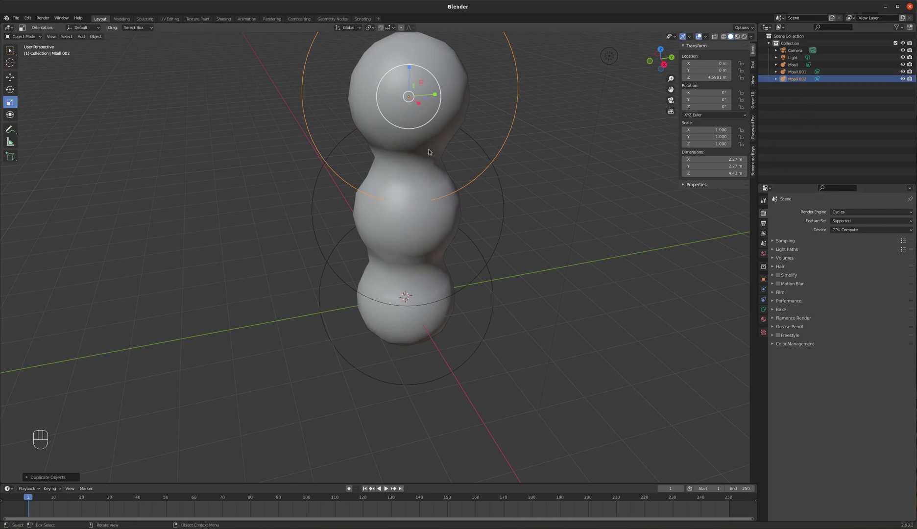
click(802, 81)
drag(802, 80, 737, 95)
key(BackSpace)
key(BackSpace)
key(BackSpace)
drag(408, 149, 454, 137)
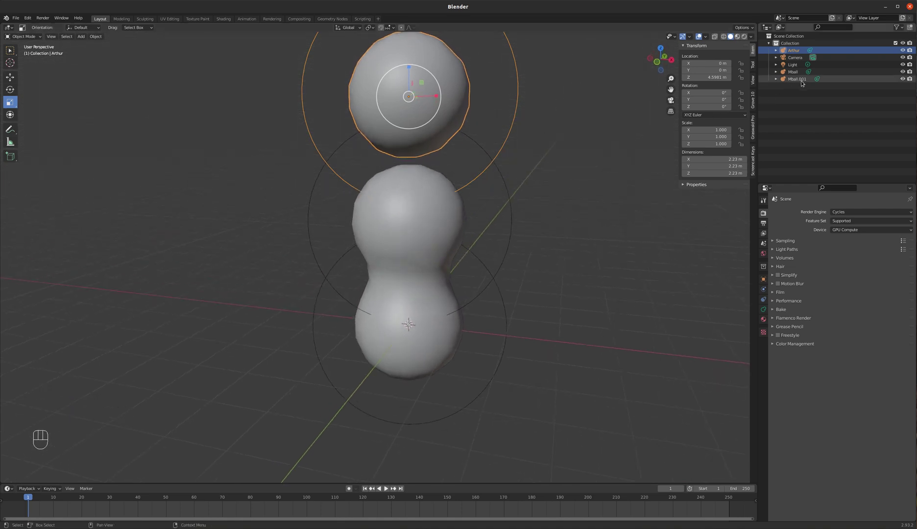
drag(546, 112, 515, 130)
scroll(down, 3)
scroll(up, 3)
scroll(down, 3)
drag(443, 205, 436, 185)
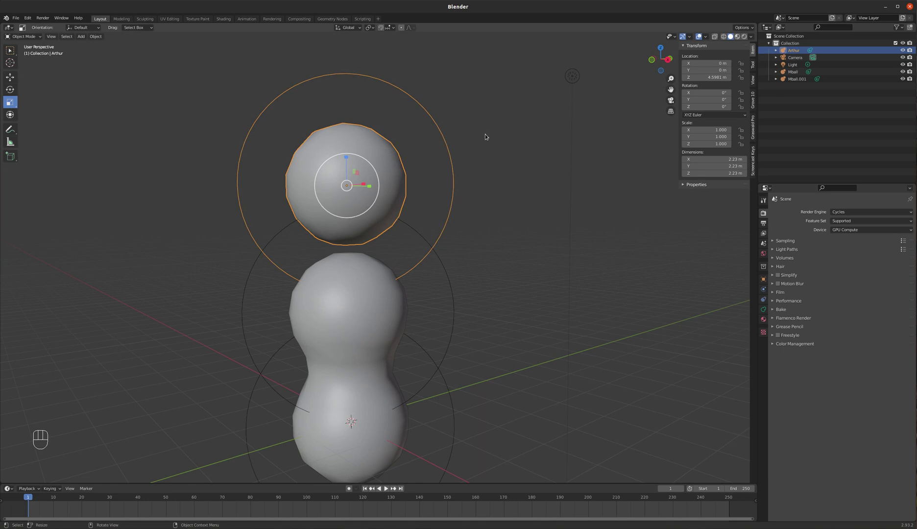
scroll(down, 3)
scroll(up, 3)
middle_click(496, 173)
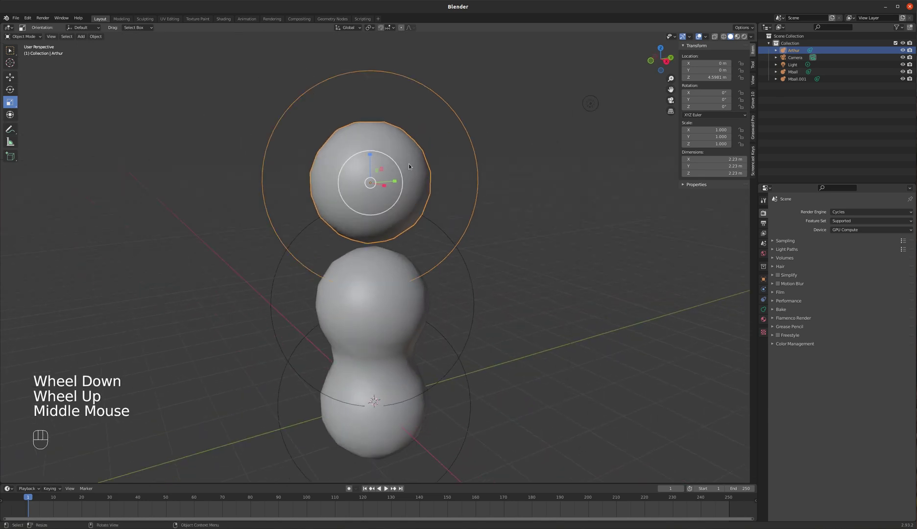
click(467, 376)
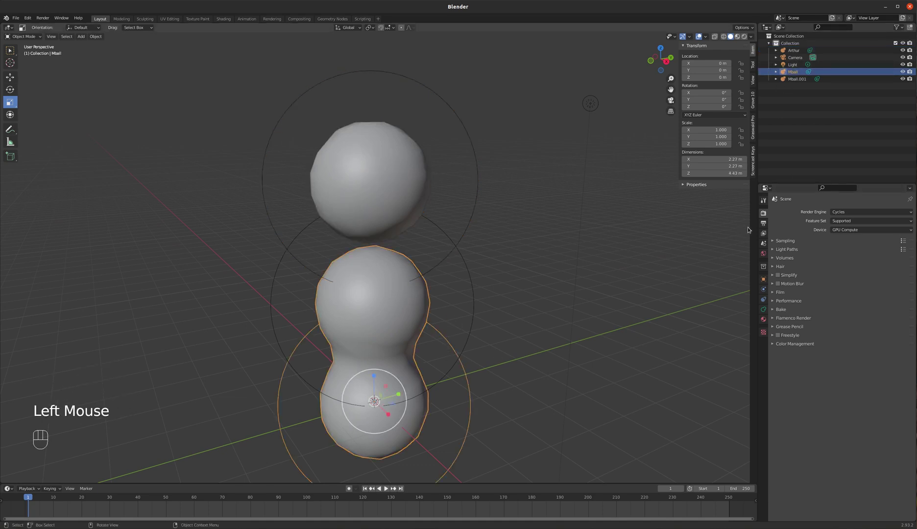
Step: Give the snowman body a new material with a red base colour
click(766, 323)
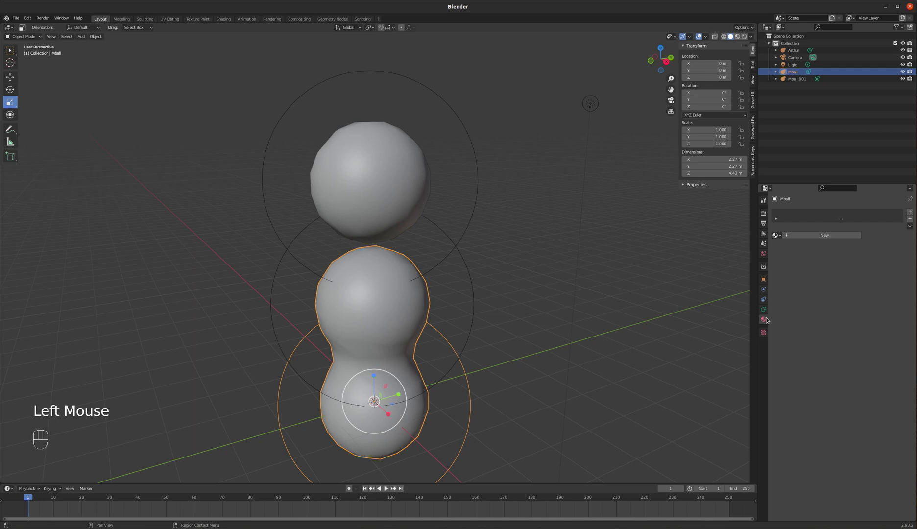
click(823, 236)
drag(813, 238, 828, 207)
key(l)
key(0)
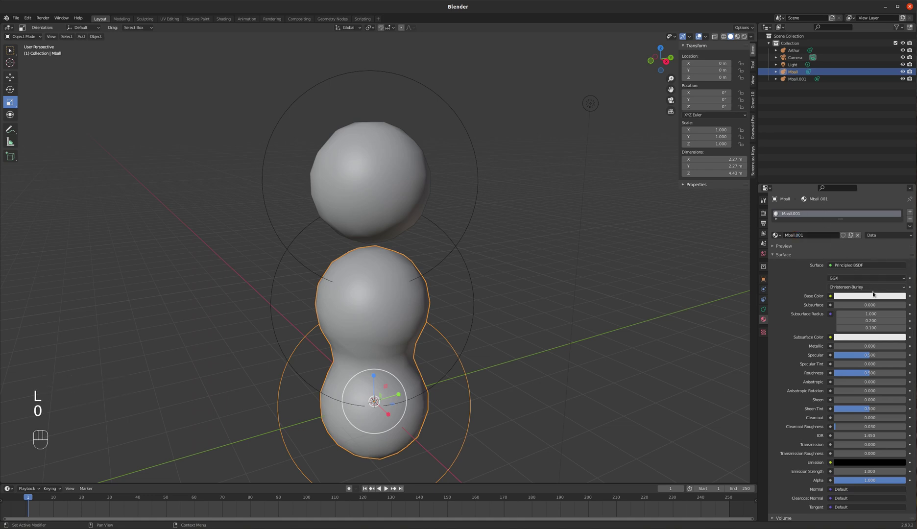
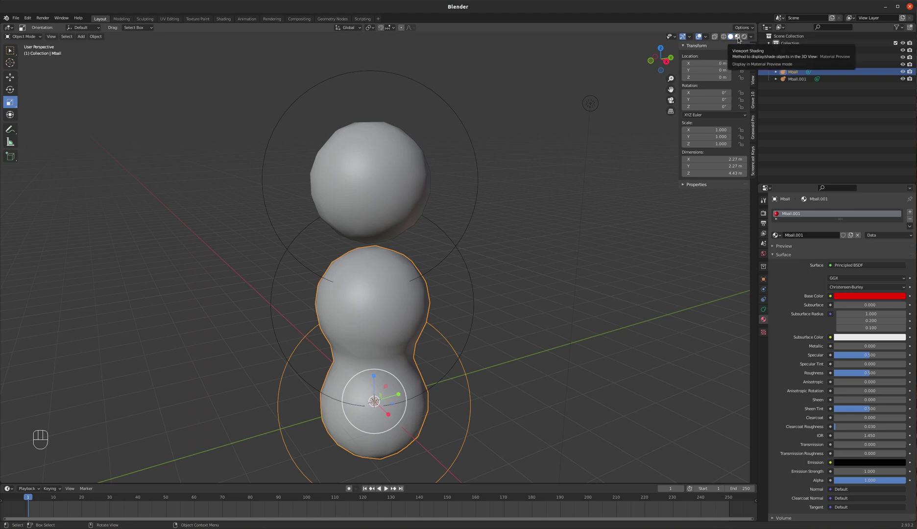
Step: Switch viewport shading to Material Preview and look over the red body beside the white head
click(742, 39)
scroll(down, 3)
scroll(up, 3)
scroll(down, 3)
drag(528, 211, 524, 210)
scroll(down, 3)
scroll(up, 3)
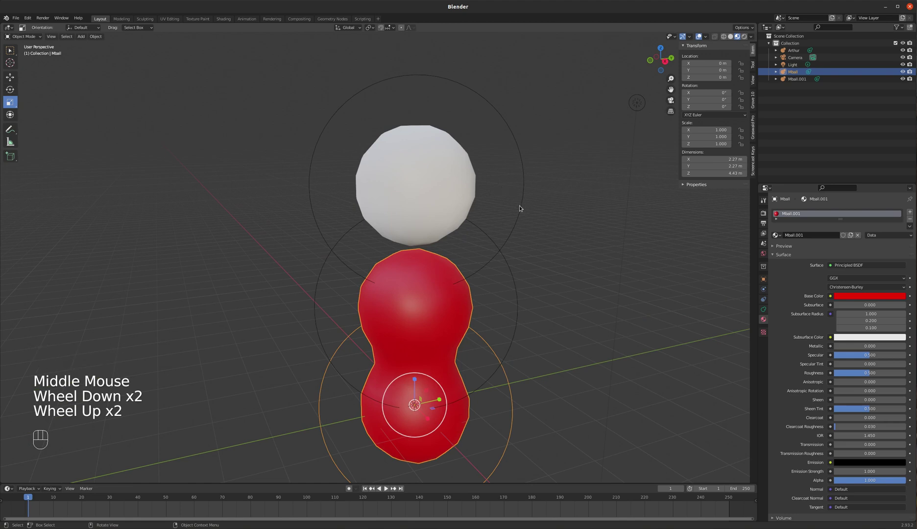
Step: Give the head a new material named Mball.Arthur with a blue base colour
click(523, 208)
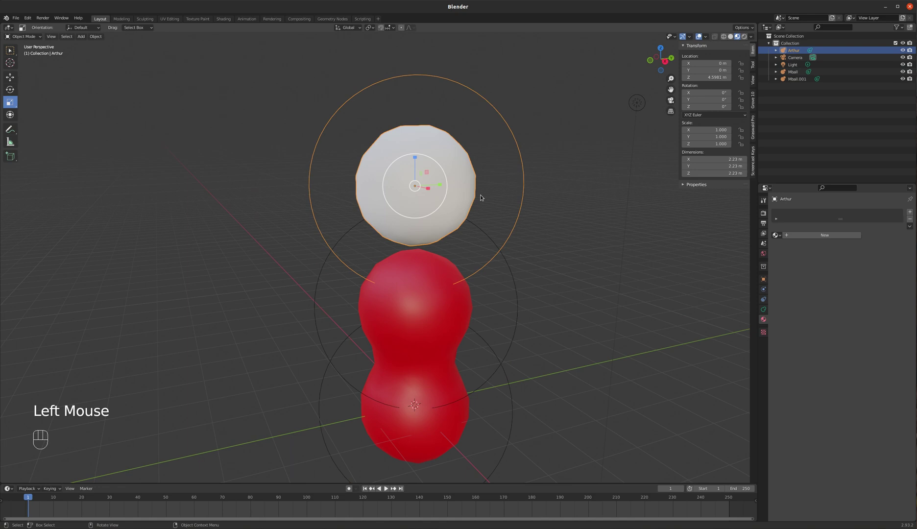
click(823, 236)
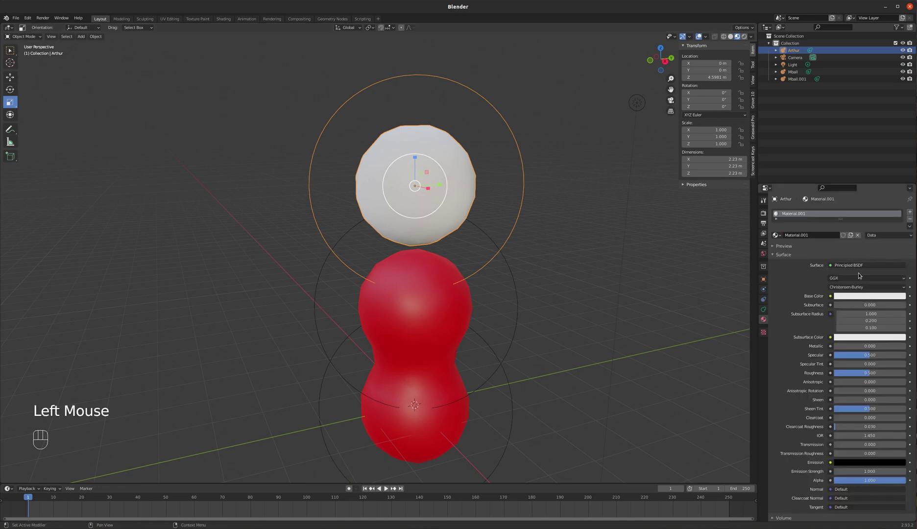
drag(811, 235, 800, 230)
key(l)
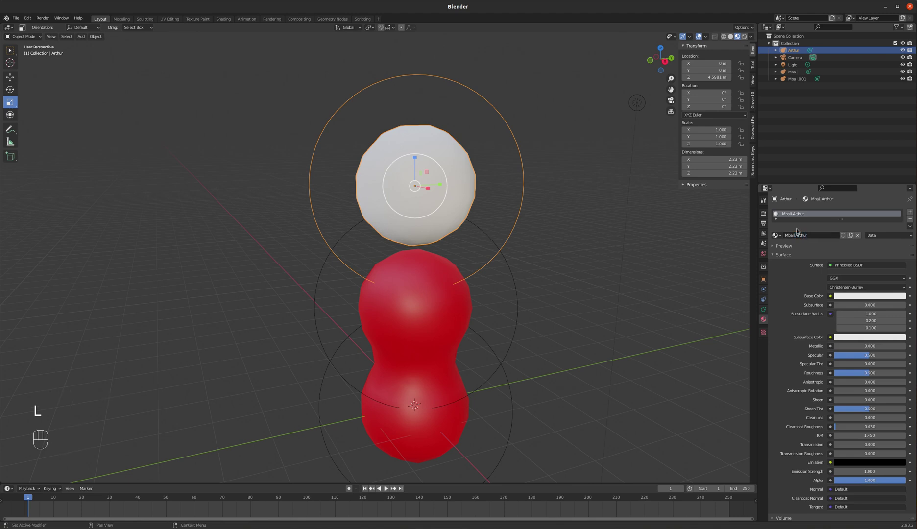
click(865, 298)
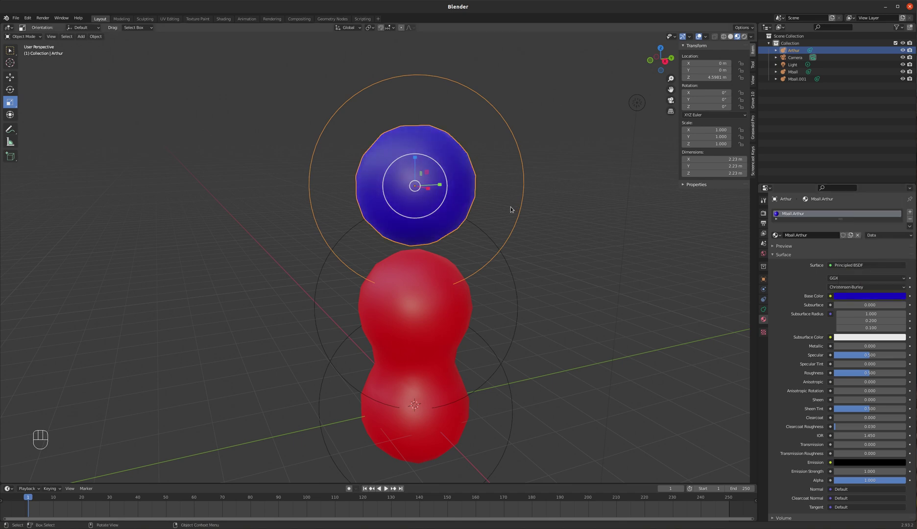
Step: Orbit the view and check the snowman from top view, then return to an angled view
scroll(down, 3)
drag(461, 184, 505, 190)
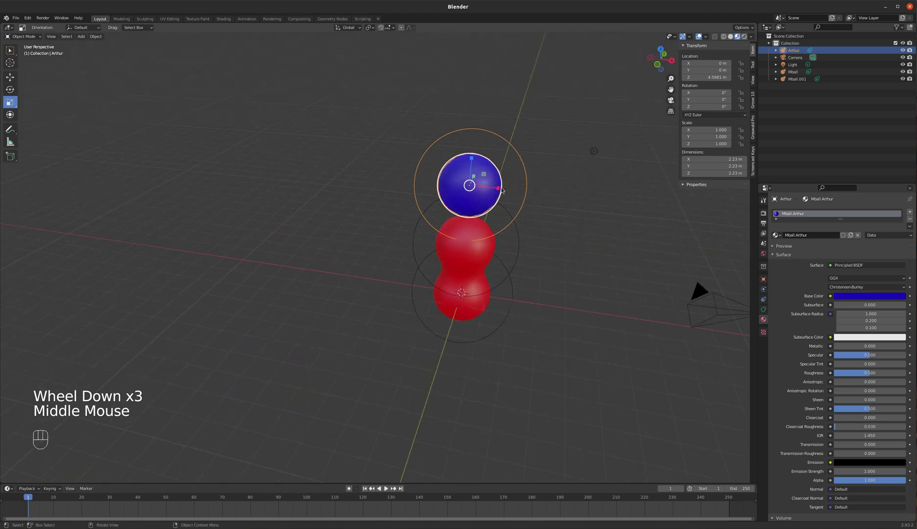
scroll(up, 3)
scroll(down, 3)
key(KP_7)
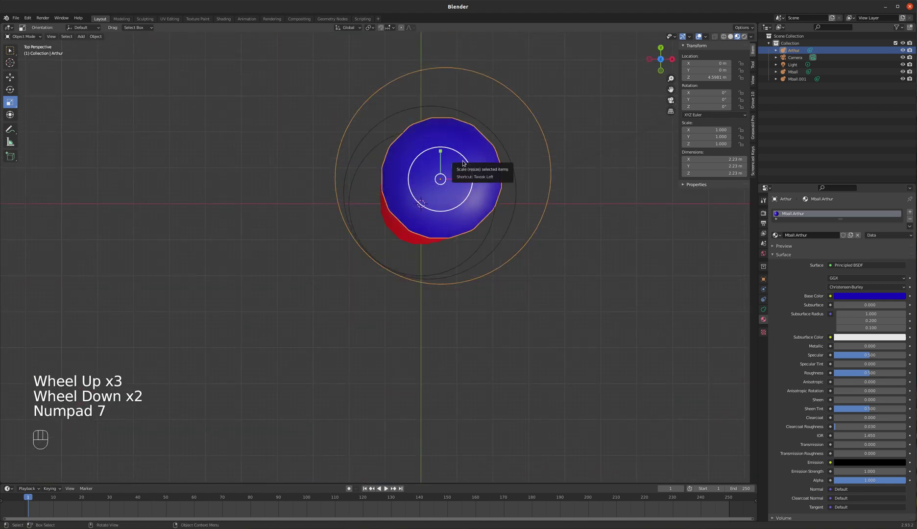
drag(505, 241, 498, 175)
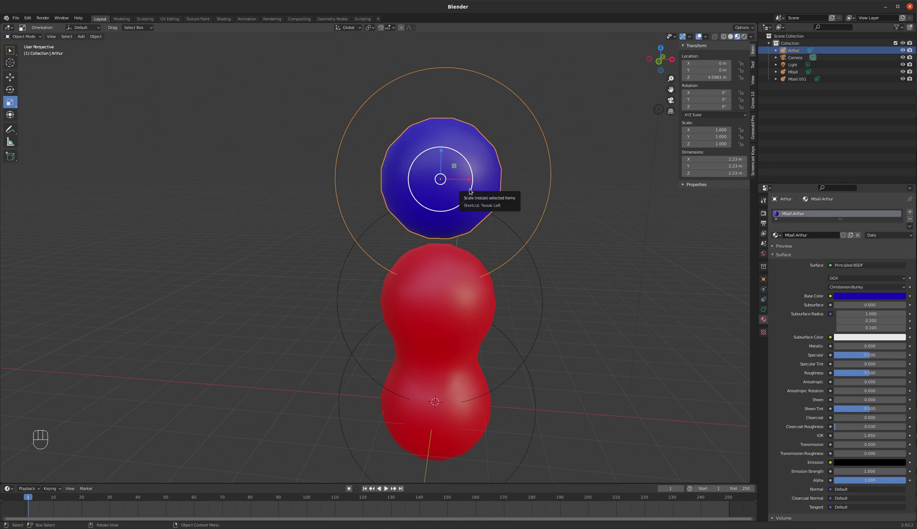
Step: Duplicate the blue head and place the copy about 2.2 m along X so they fuse
key(shift+d)
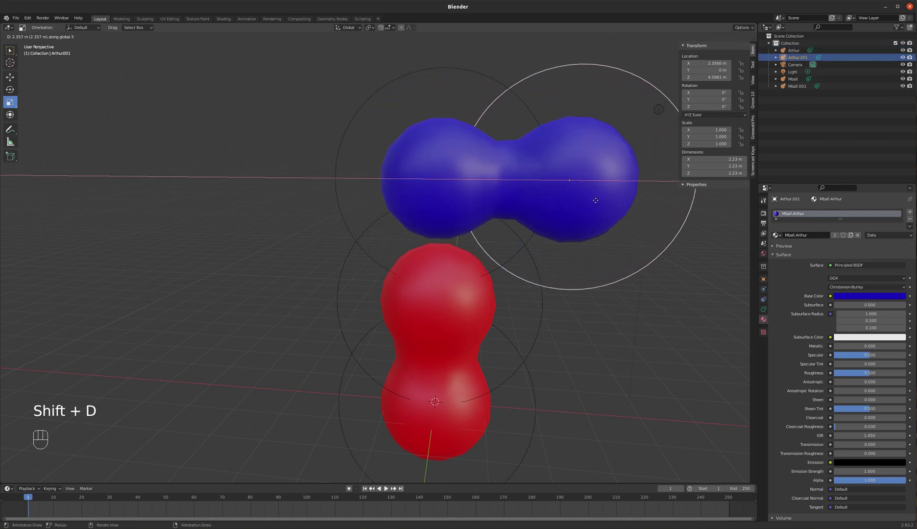
drag(556, 207, 523, 222)
scroll(down, 3)
scroll(up, 3)
scroll(down, 3)
Step: Orbit to inspect the joined blue blob, then select the red lower metaball
drag(538, 214, 530, 223)
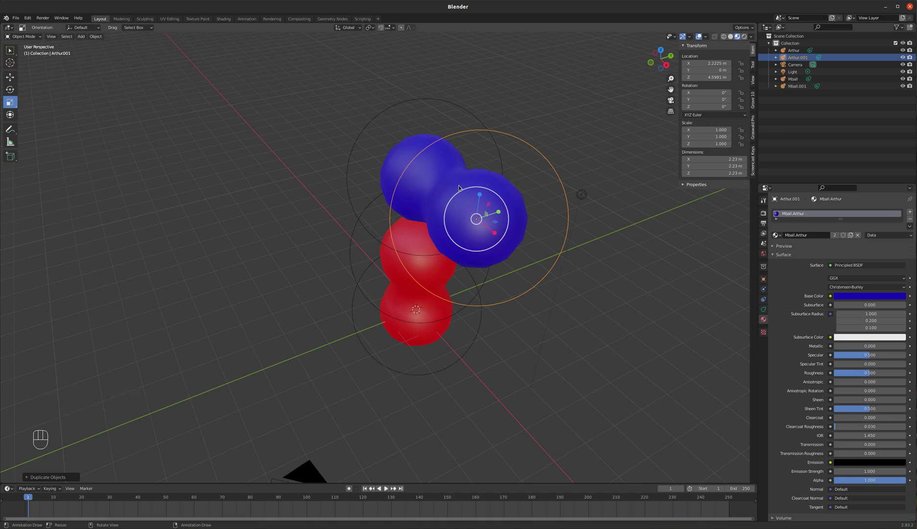
drag(458, 216, 496, 211)
drag(486, 225, 486, 219)
click(405, 419)
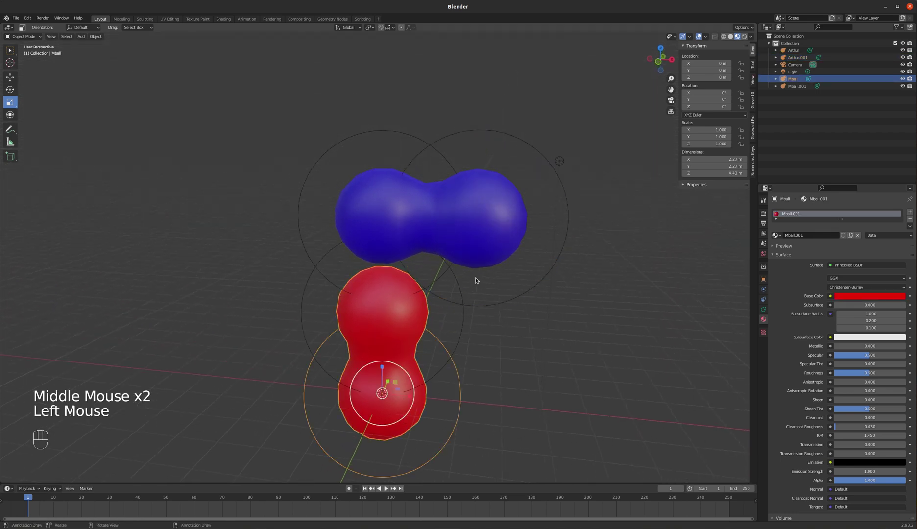
Step: Duplicate the red body metaball as Mball.002, shifted about 1.9 m along X
drag(447, 338, 452, 331)
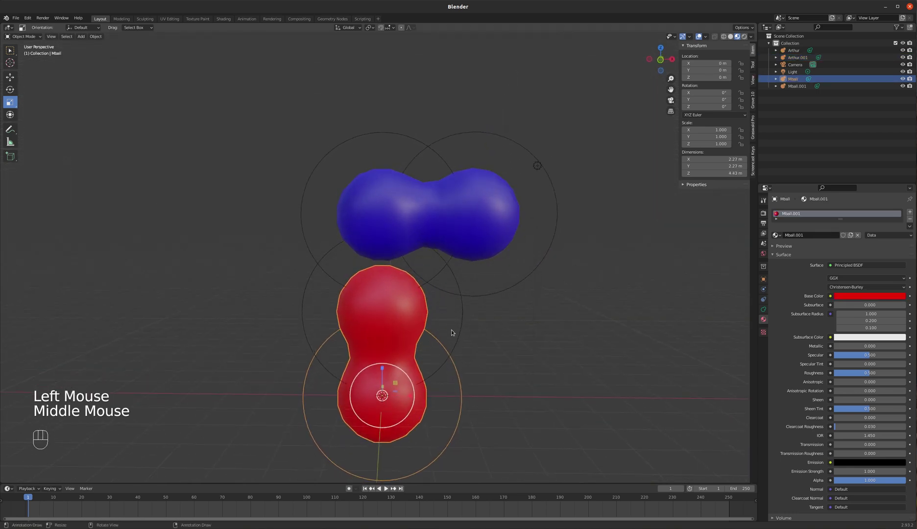
key(shift+d)
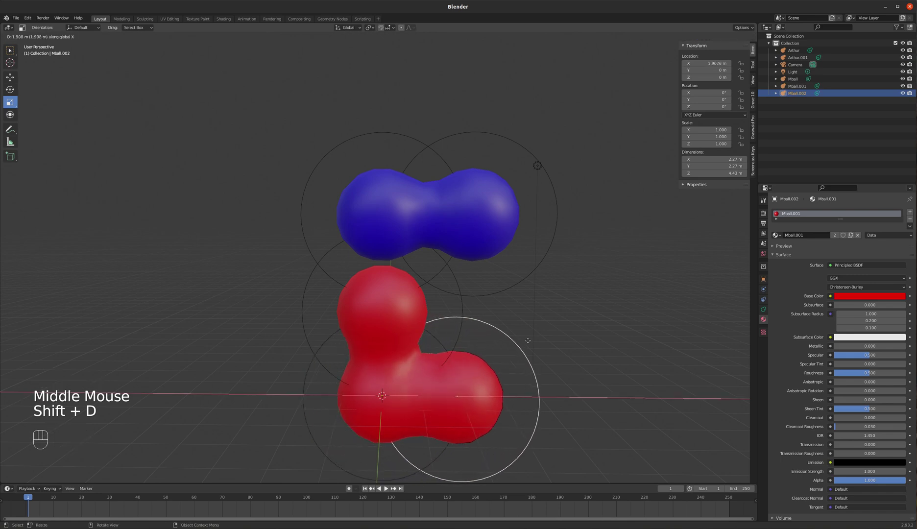
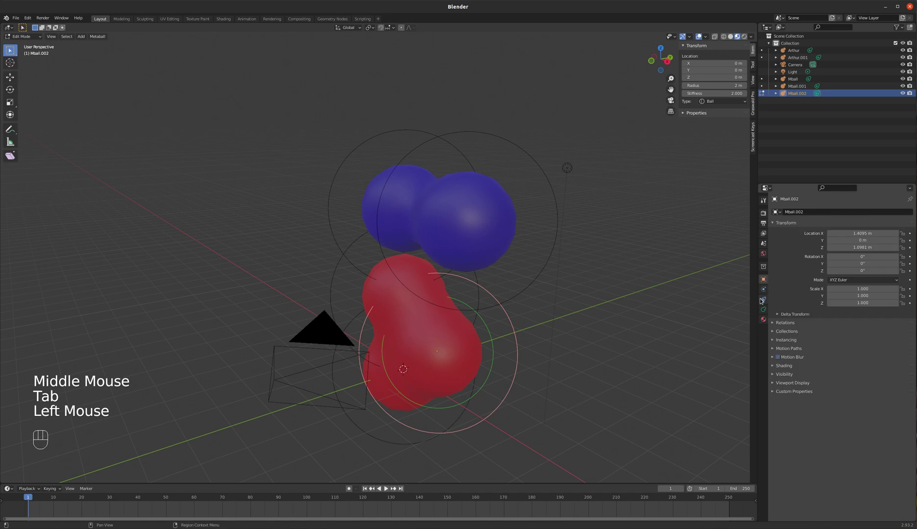
Step: Tick Negative on the copied metaball's active element and return to Object Mode
click(768, 309)
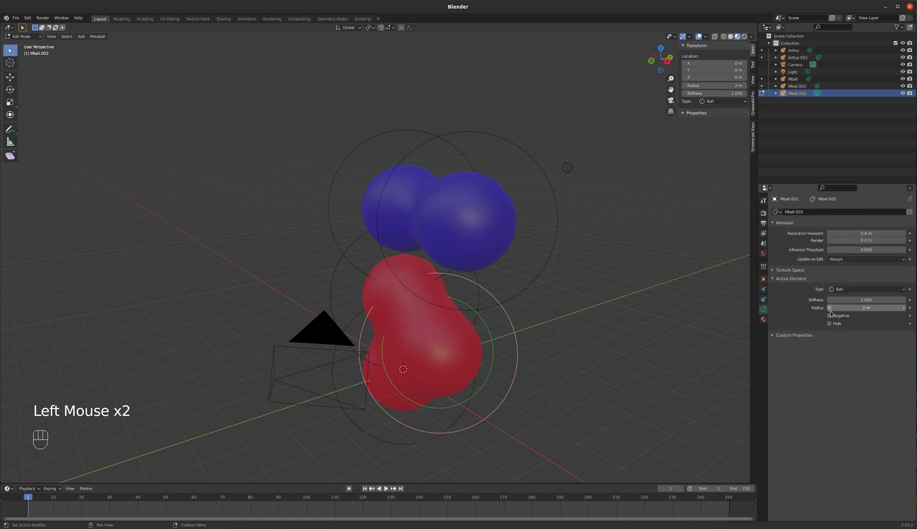
click(830, 315)
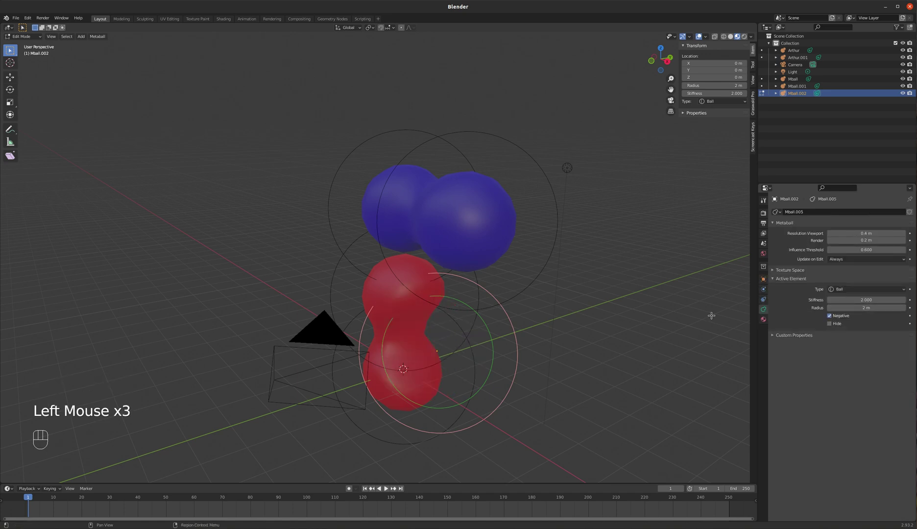
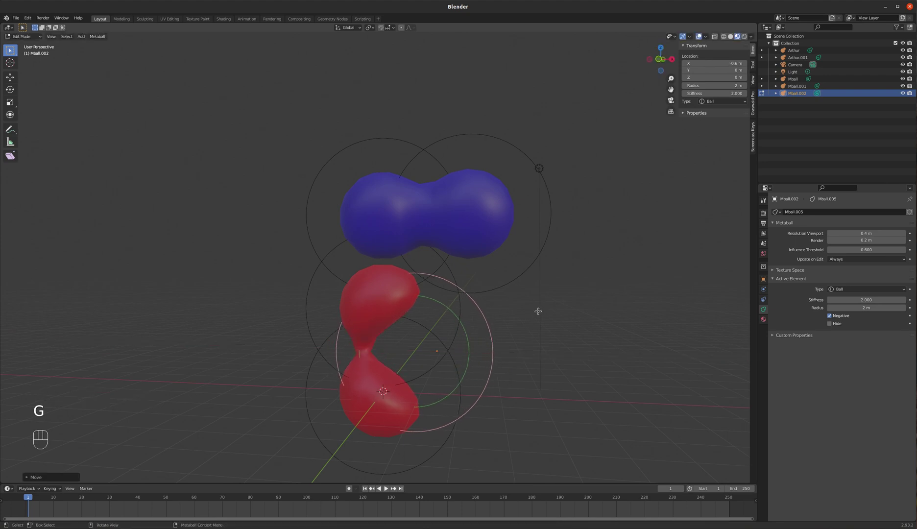
key(Tab)
Step: Orbit and zoom around the snowman to inspect how the negative element carves the shapes
drag(575, 310, 537, 313)
scroll(down, 3)
drag(554, 302, 539, 321)
scroll(up, 3)
middle_click(564, 316)
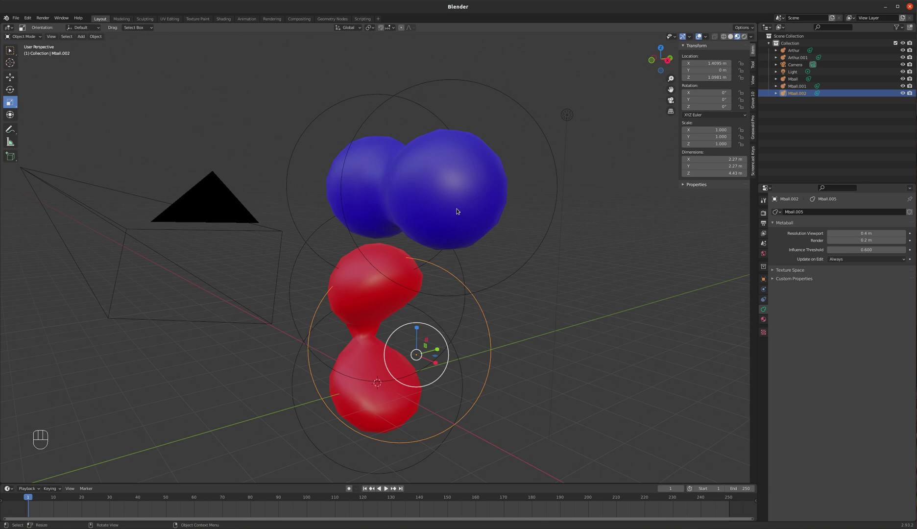
Step: Toggle Edit Mode on and off, then look through the scene camera with Numpad 0
scroll(down, 3)
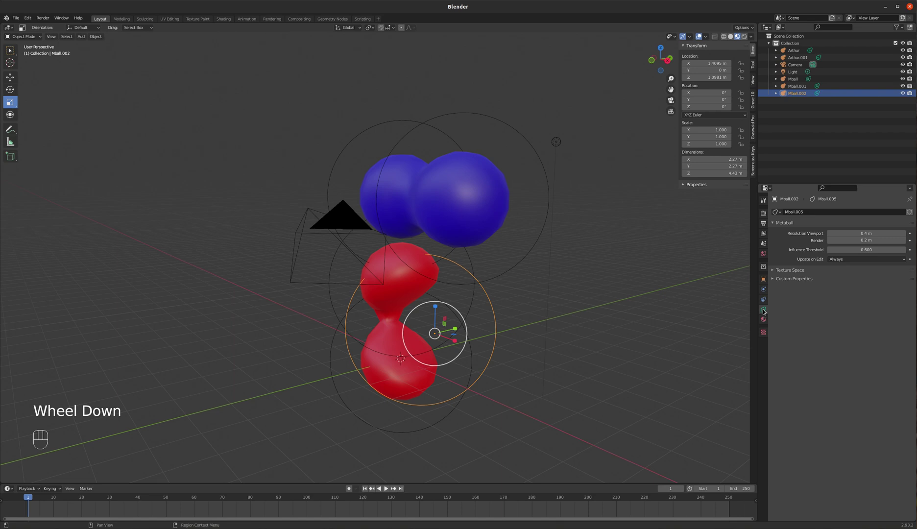
key(Tab)
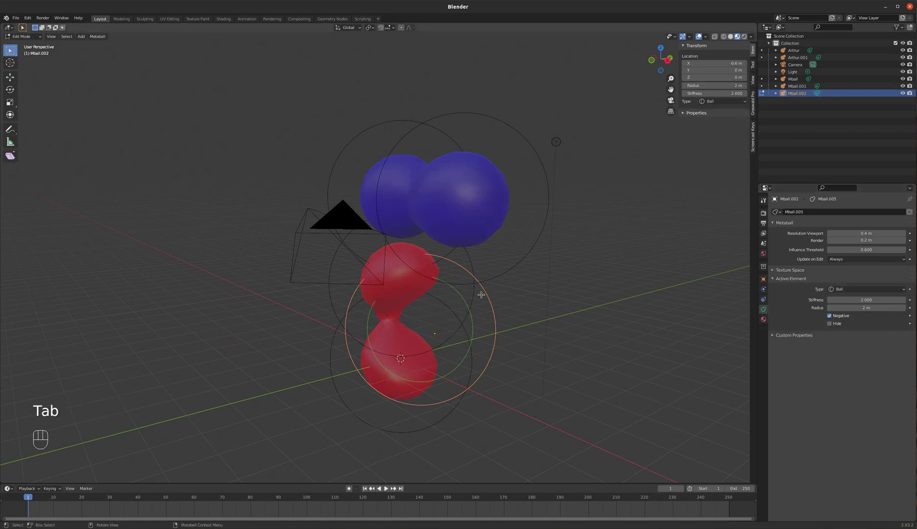
key(Tab)
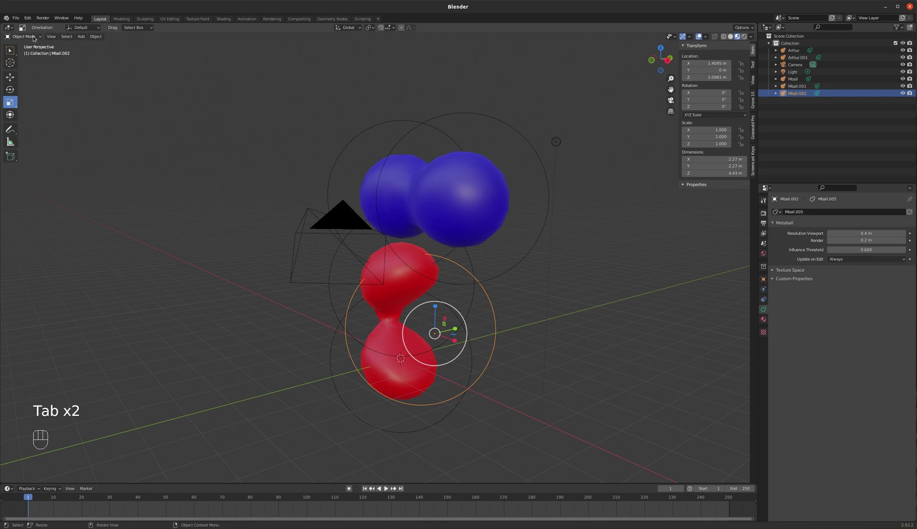
scroll(up, 3)
scroll(down, 3)
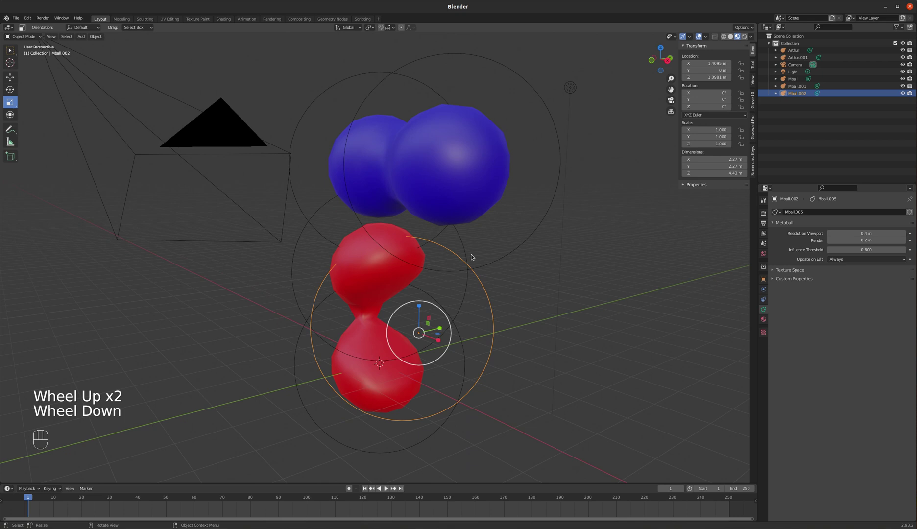
key(KP_0)
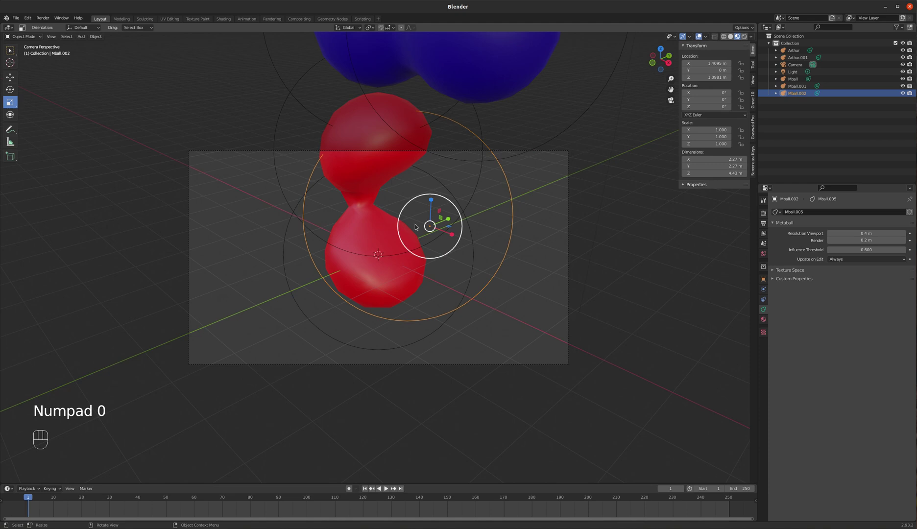
Step: Pull the camera back so the whole blue-and-red snowman fits inside its frame
scroll(down, 3)
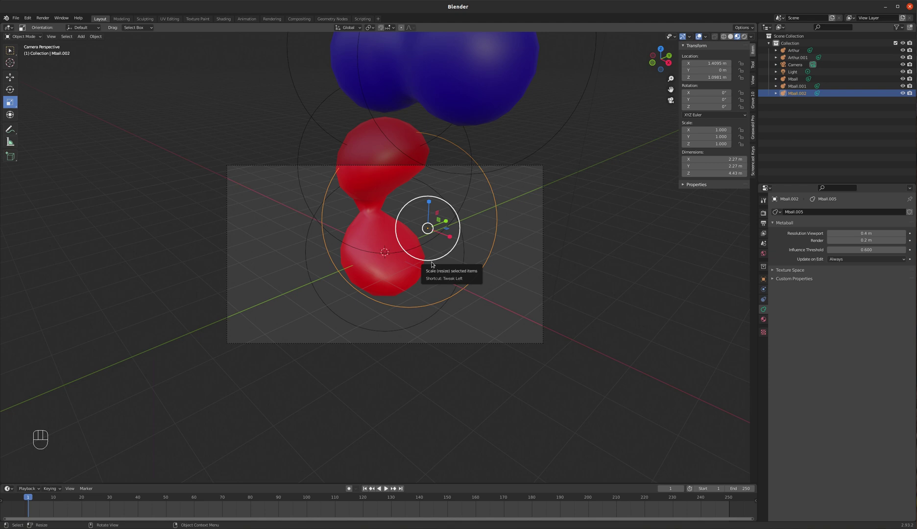
key(shift+`)
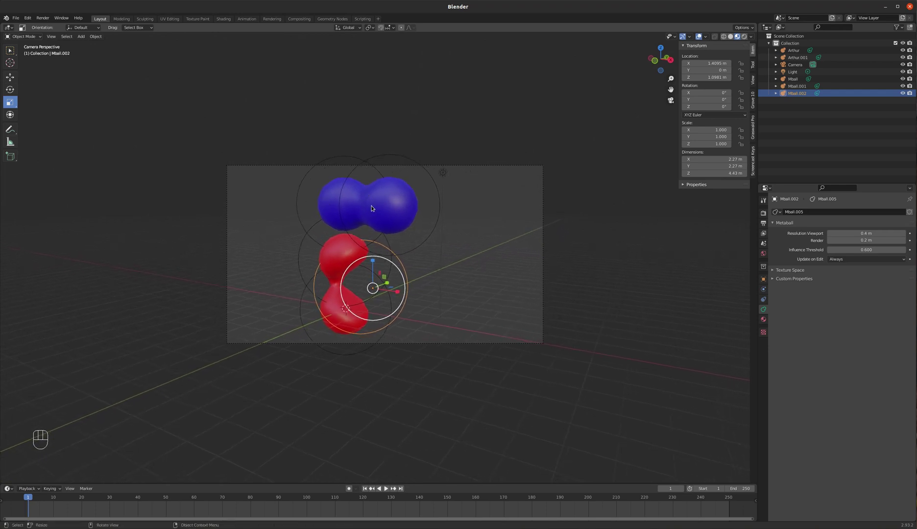
Step: Zoom the camera view in and out on the snowman
scroll(up, 3)
scroll(down, 3)
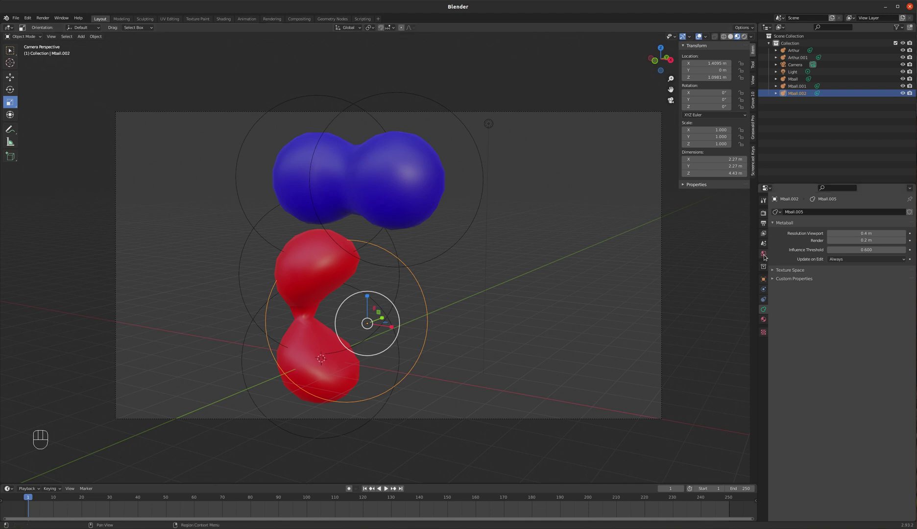
Step: Show the World properties and adjust the background colour field
click(768, 256)
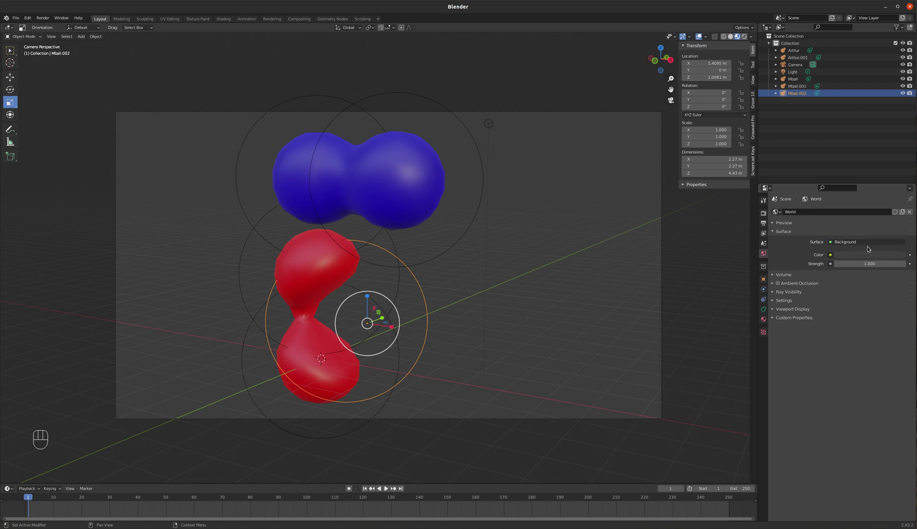
drag(863, 243, 790, 243)
click(789, 242)
drag(836, 245, 796, 248)
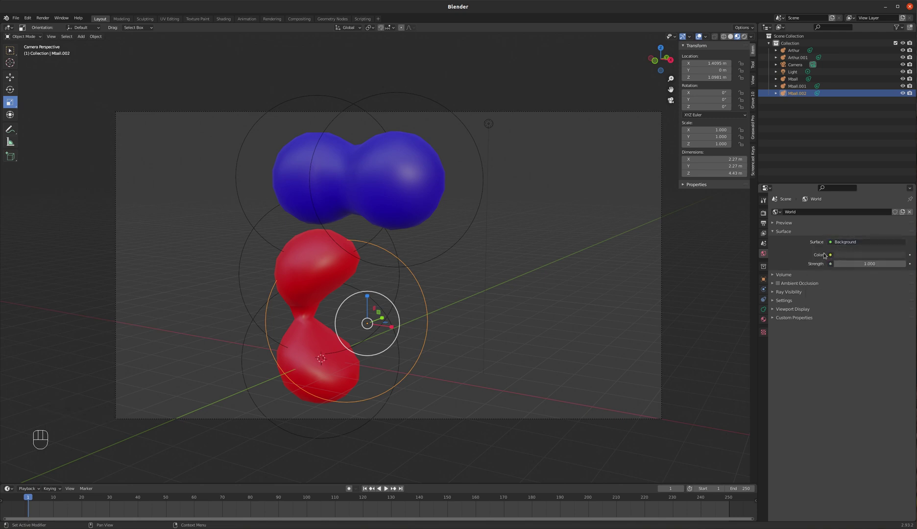
Step: Drive the world Color with an Image Texture and load the Yant Flat-8.jpg landscape photo
drag(833, 257, 689, 303)
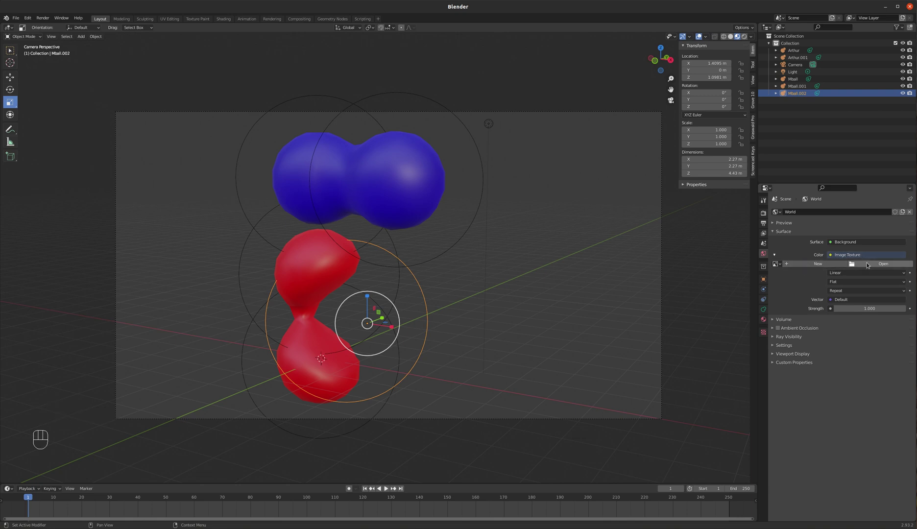
click(867, 263)
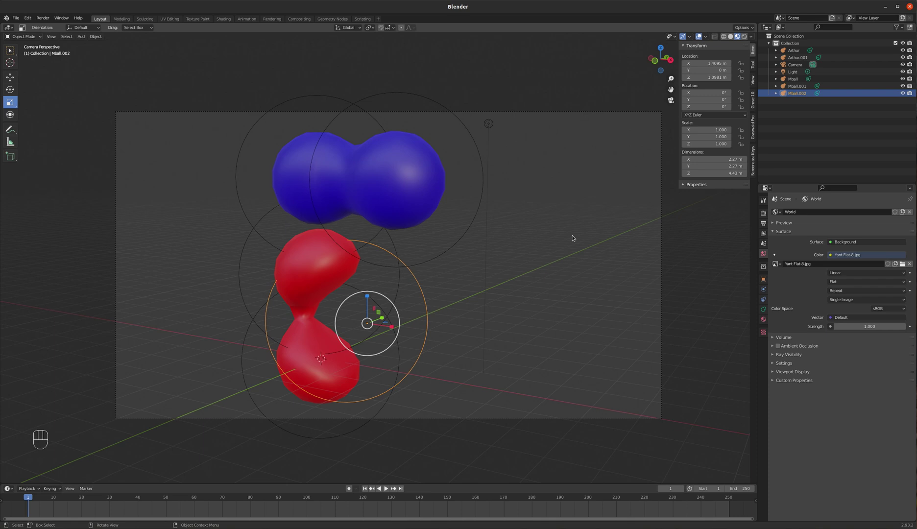
Step: Set the image extension to Clip and its Vector to Texture Coordinate | Window, checking in rendered shading
key(z)
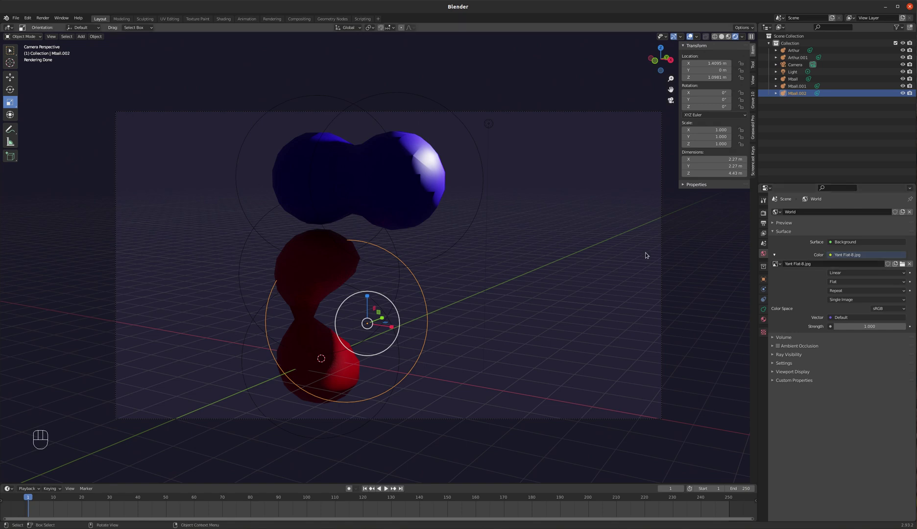
key(z)
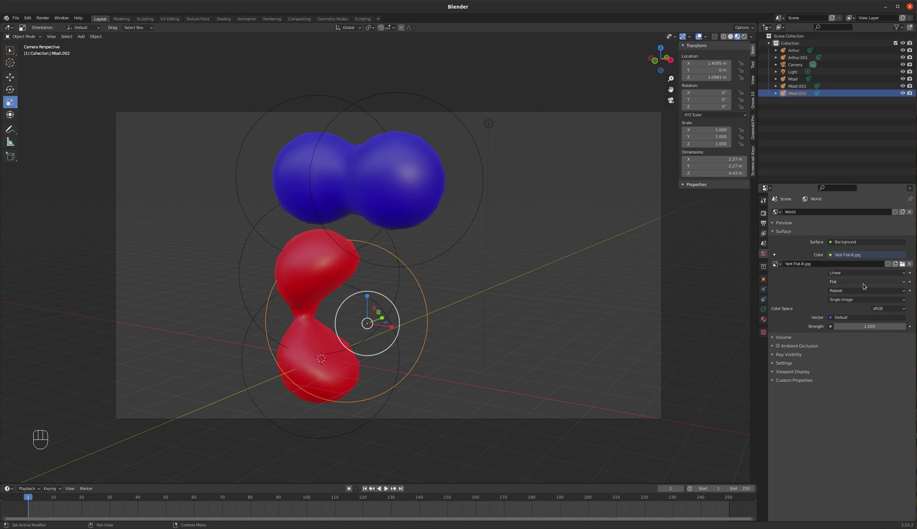
drag(869, 293, 848, 317)
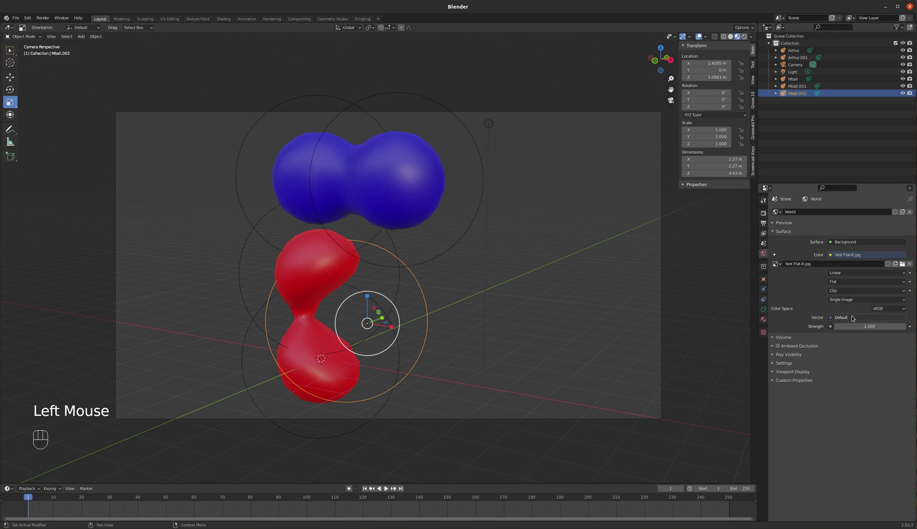
drag(861, 319, 725, 293)
key(z)
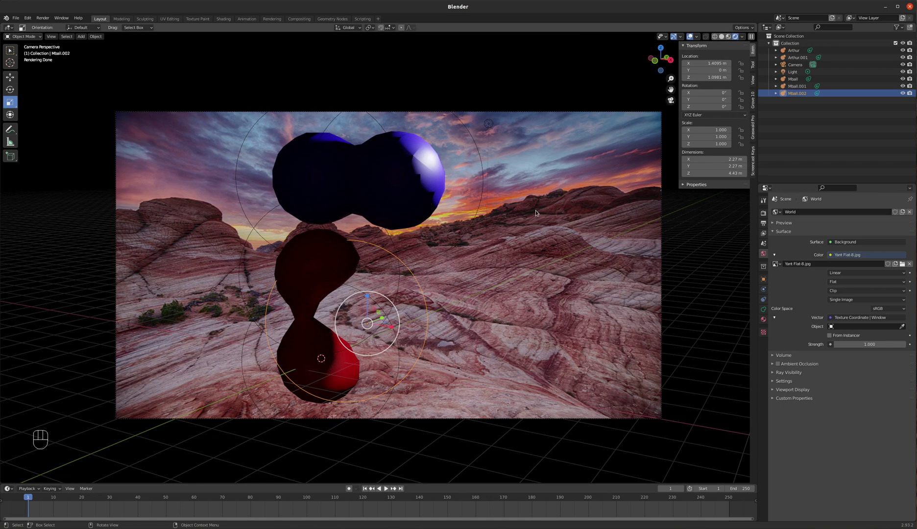
key(z)
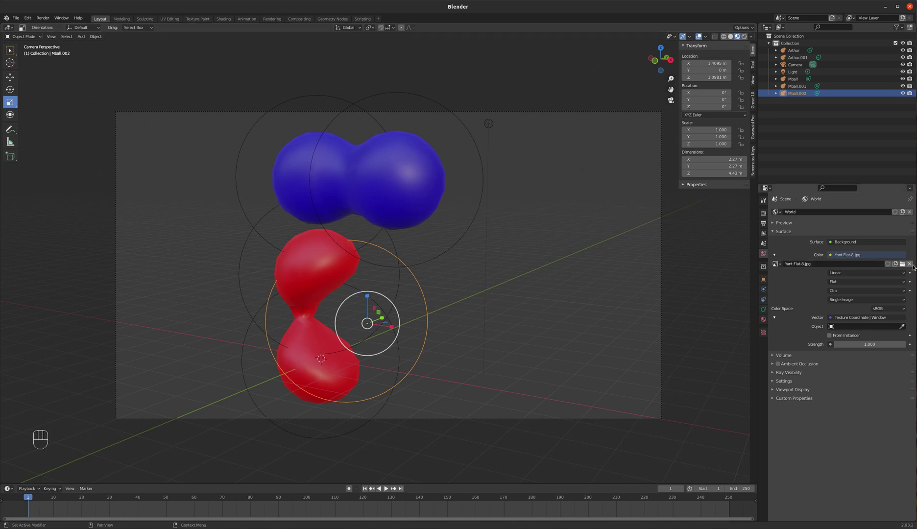
Step: Unlink the image, feed the world Color from a Mix node and set its first colour to green
click(914, 264)
drag(850, 257, 777, 305)
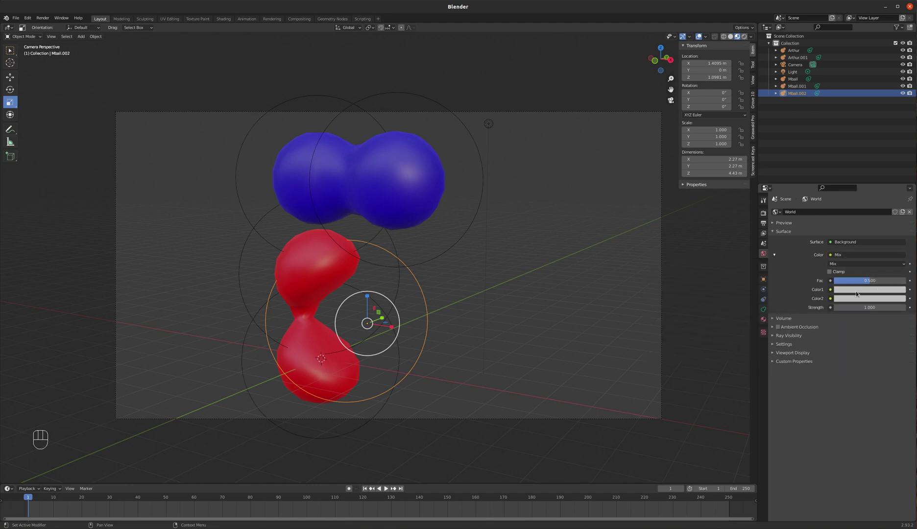
drag(863, 291, 871, 210)
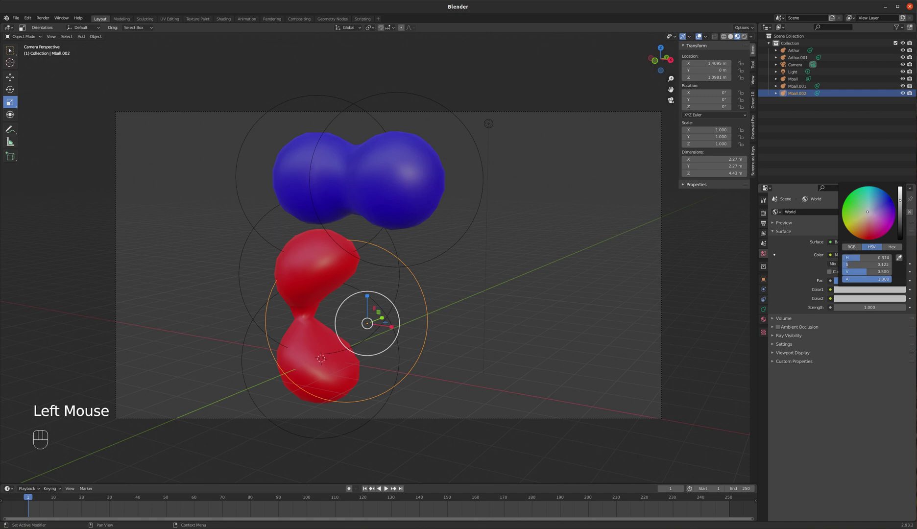
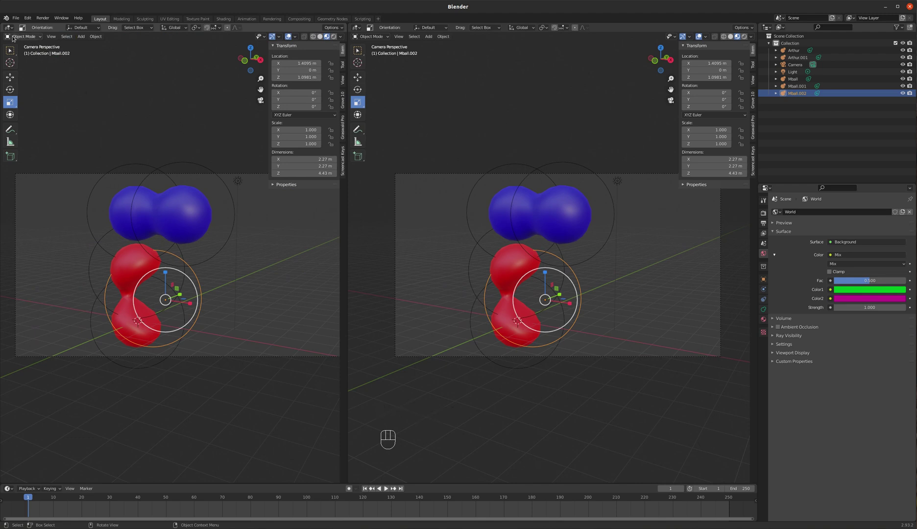
Step: Turn the left area into a Shader Editor showing the World node tree
drag(11, 29, 31, 98)
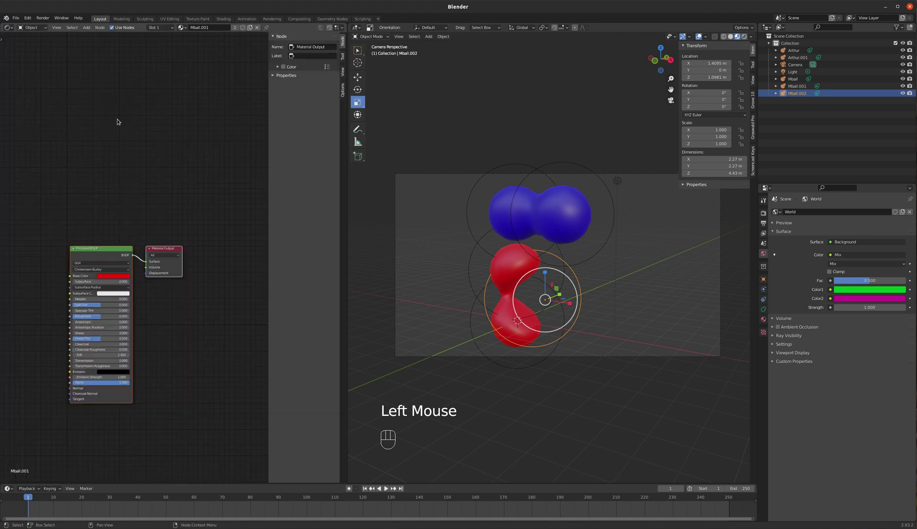
drag(47, 30, 237, 207)
scroll(down, 3)
scroll(down, 3)
scroll(down, 3)
key(n)
scroll(up, 3)
scroll(down, 3)
click(295, 216)
click(190, 221)
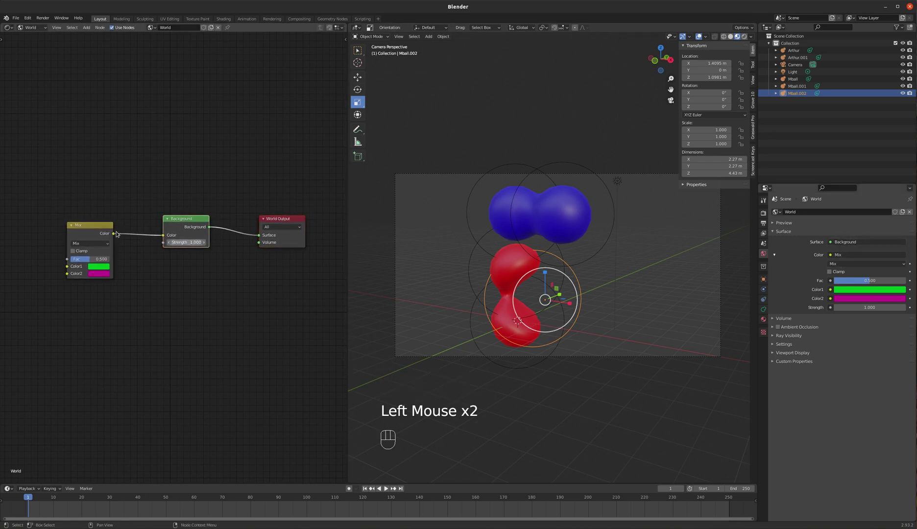
Step: Move the Mix node aside and feed its Fac from a Gradient Texture
click(91, 228)
drag(83, 227, 176, 215)
click(193, 221)
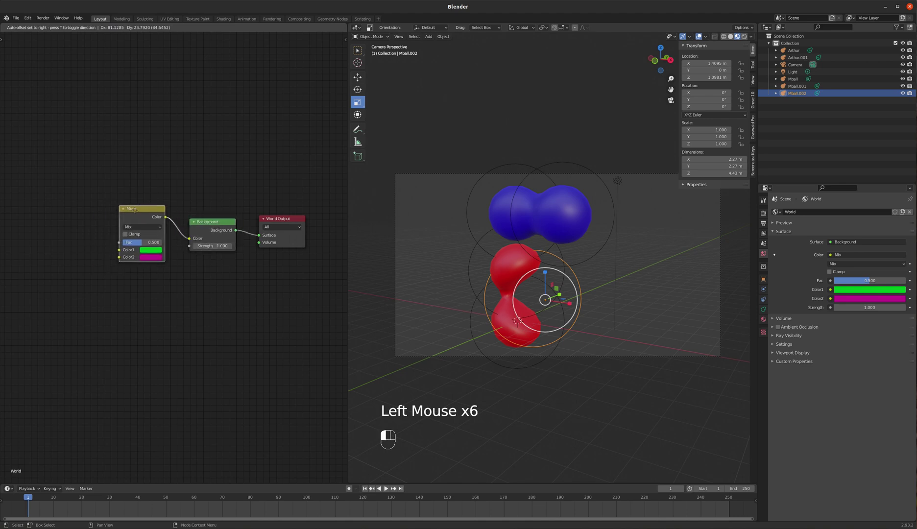
click(142, 215)
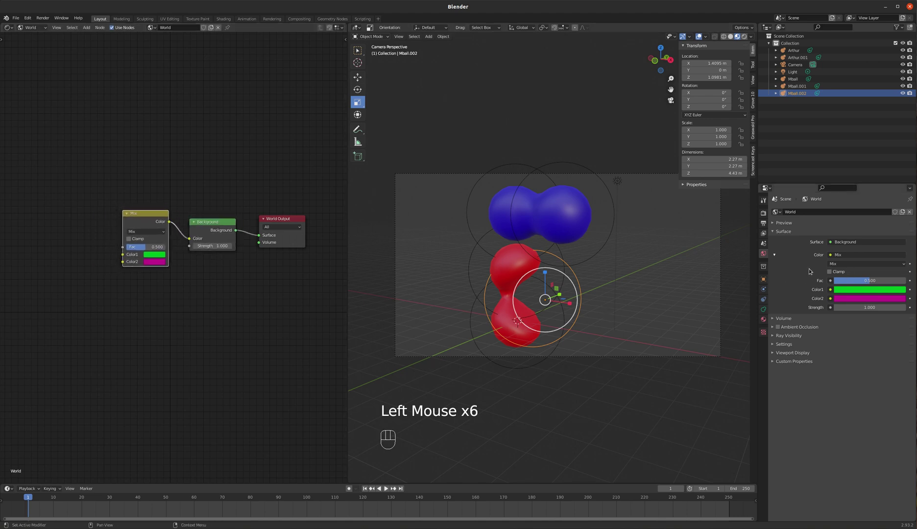
drag(832, 281, 676, 41)
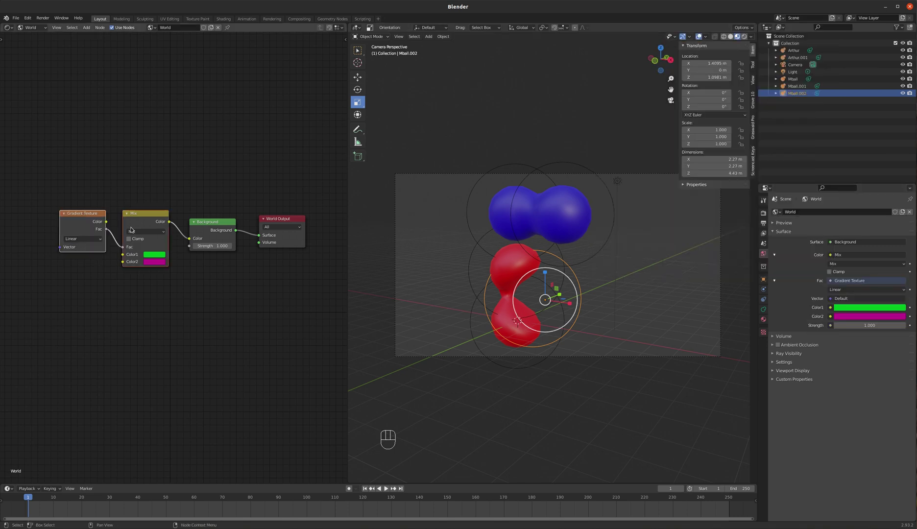
Step: Map the gradient to Texture Coordinate | Window and change the first mix colour to orange, viewed rendered
click(81, 211)
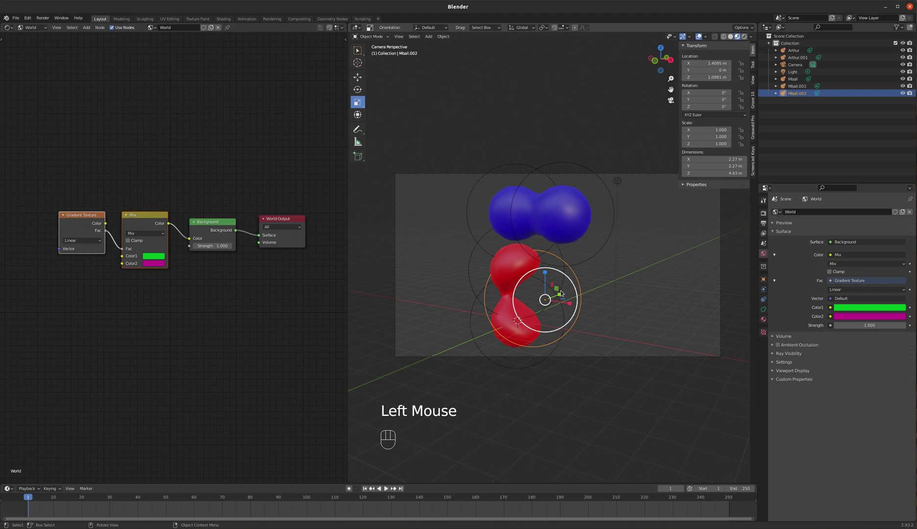
key(z)
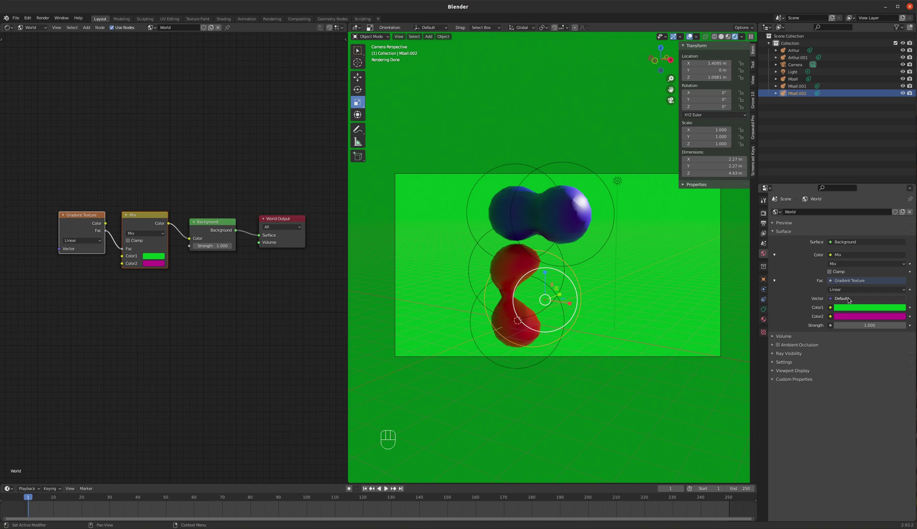
drag(851, 299, 724, 496)
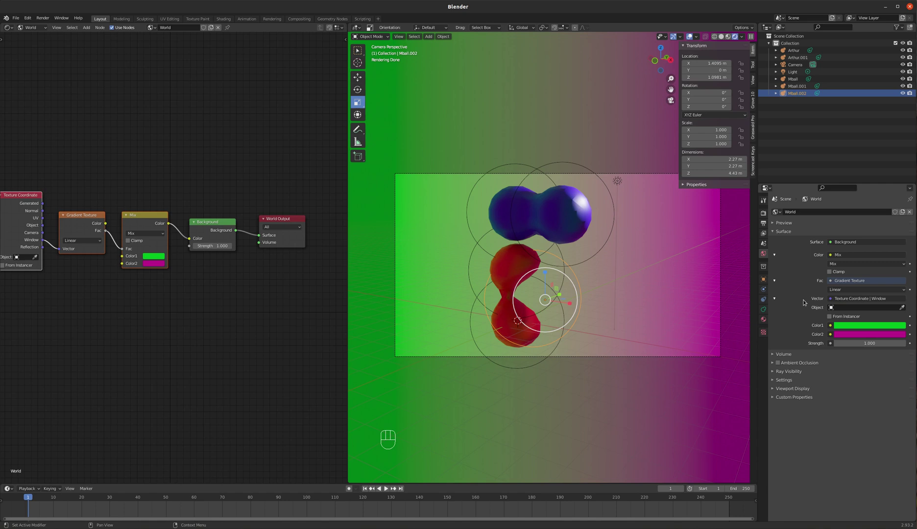
click(855, 324)
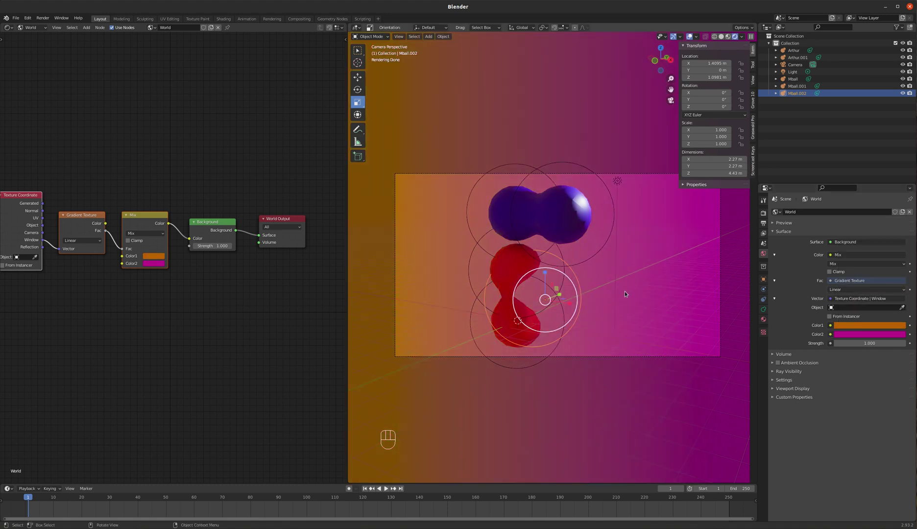
Step: Hide the viewport side panel and zoom to check the orange-to-magenta gradient
scroll(up, 3)
scroll(down, 3)
key(n)
scroll(up, 3)
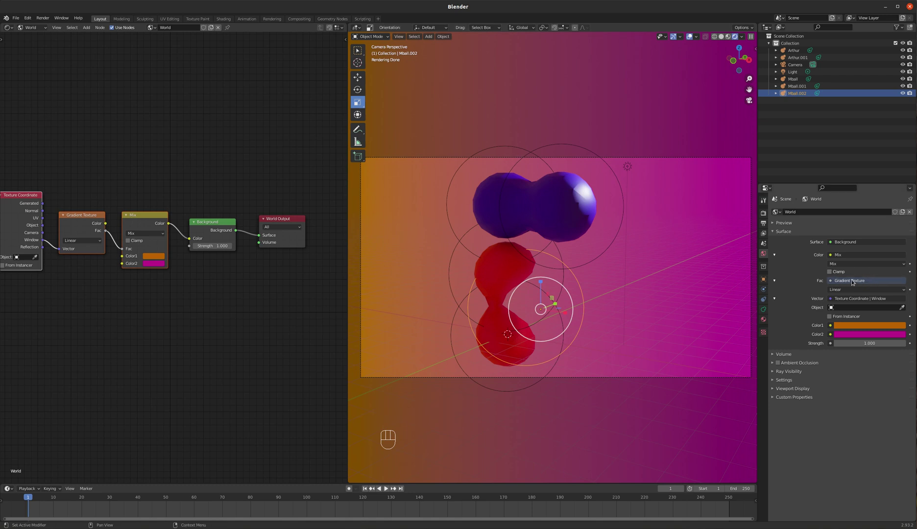
Step: Replace the Gradient with a Musgrave Texture on the Mix factor and join the two areas back into one
drag(839, 282, 699, 78)
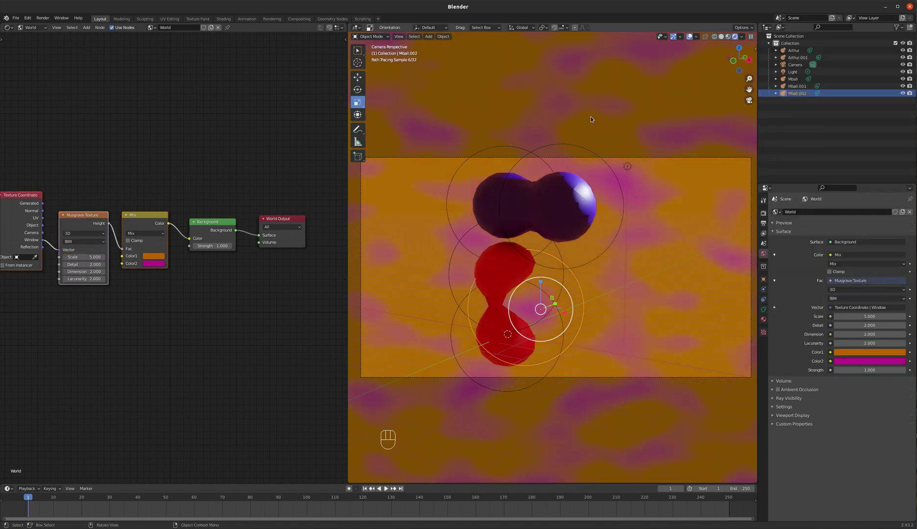
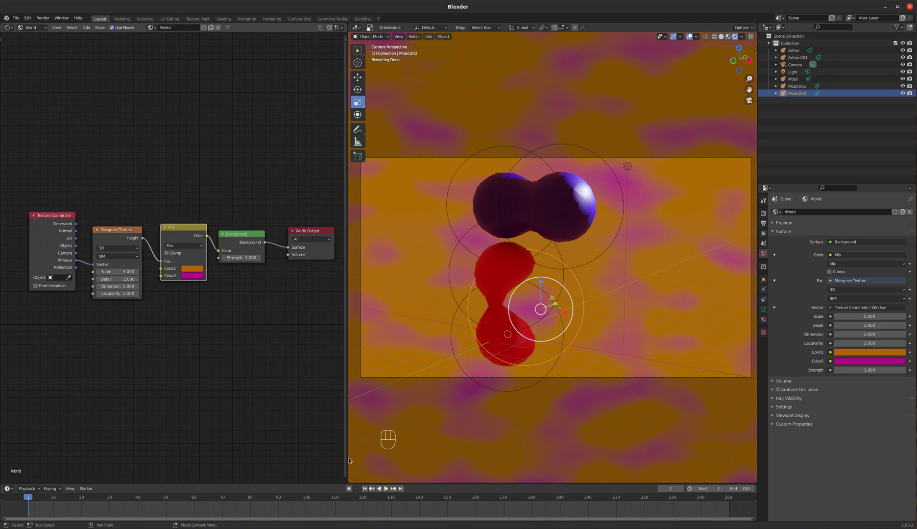
right_click(351, 461)
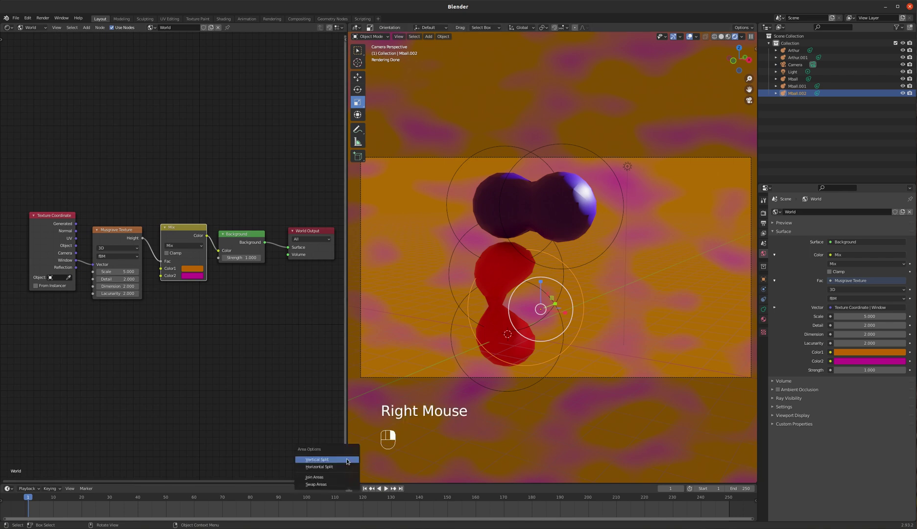
Step: Merge the node editor back into a single camera viewport and start the full image render
click(334, 478)
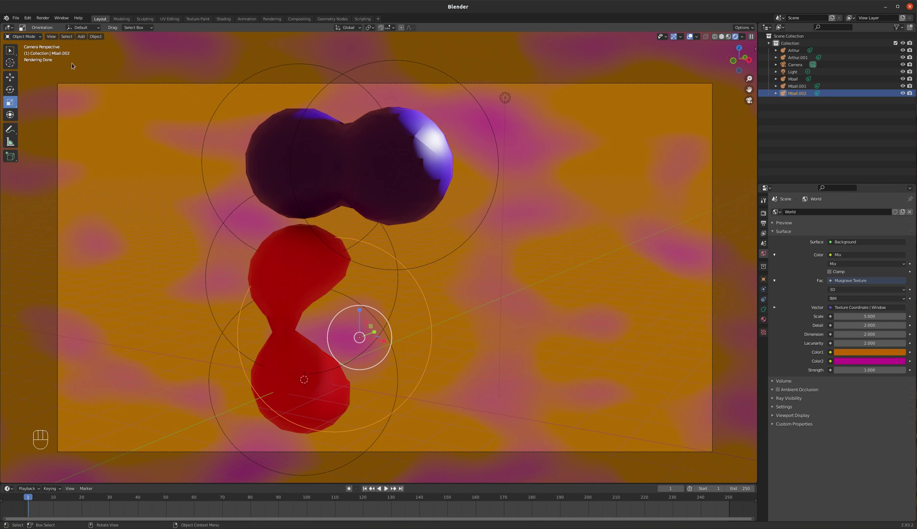
drag(45, 18, 236, 4)
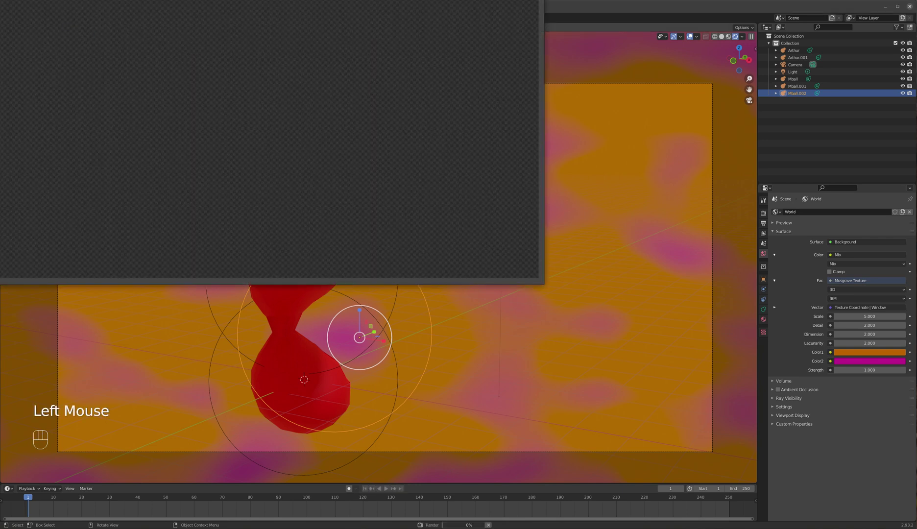